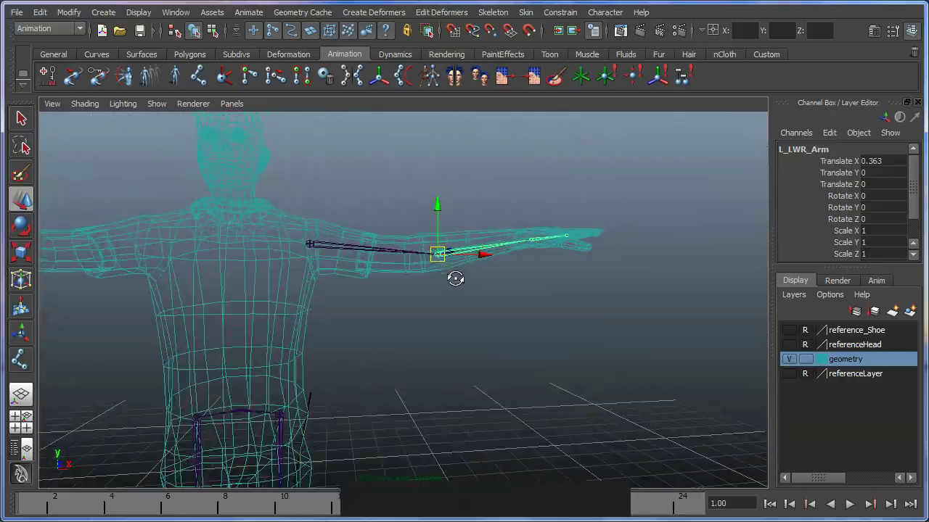
Move the L_LWR_Arm joint along X so it sits at the mesh's elbow.
click(418, 338)
right_click(428, 318)
click(396, 319)
right_click(347, 344)
click(315, 316)
middle_click(312, 323)
right_click(360, 326)
middle_click(484, 367)
right_click(437, 351)
key(space)
click(448, 356)
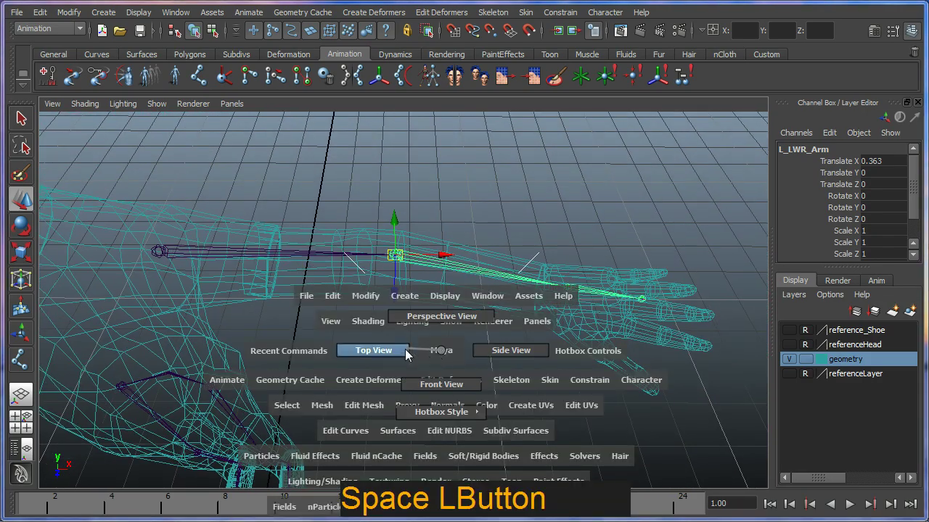
middle_click(418, 343)
right_click(338, 337)
middle_click(444, 299)
right_click(410, 287)
right_click(391, 263)
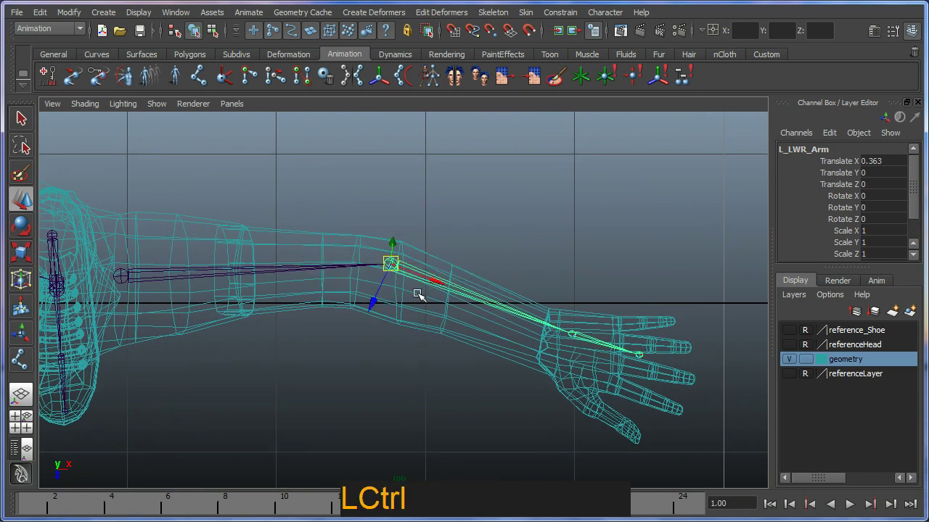
middle_click(421, 295)
right_click(416, 296)
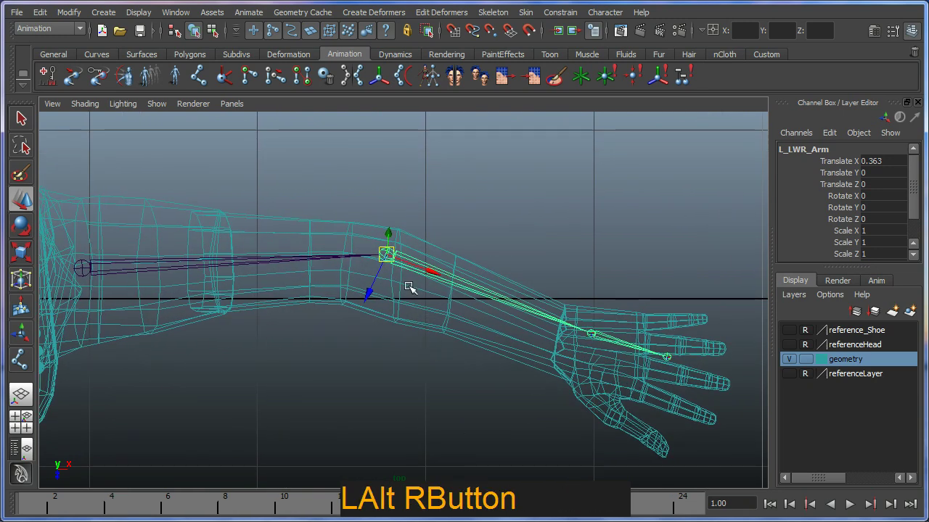
right_click(394, 251)
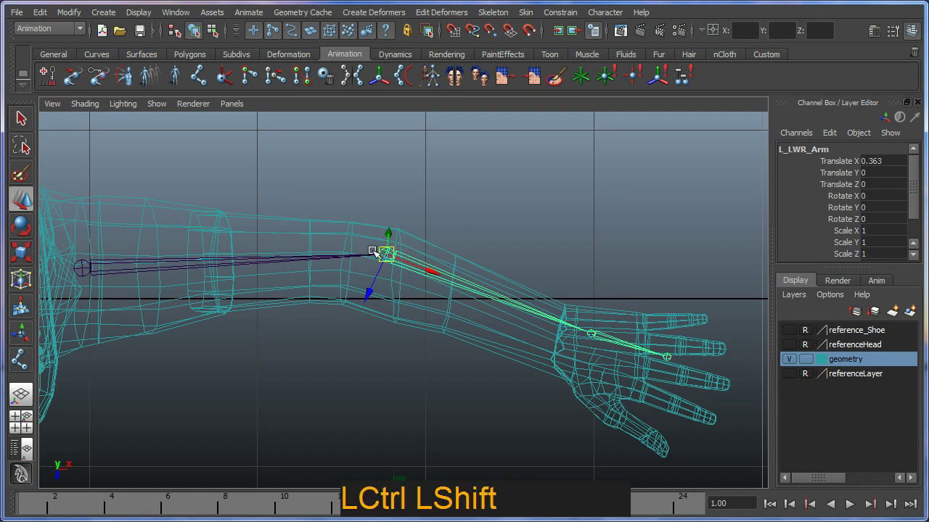
right_click(391, 256)
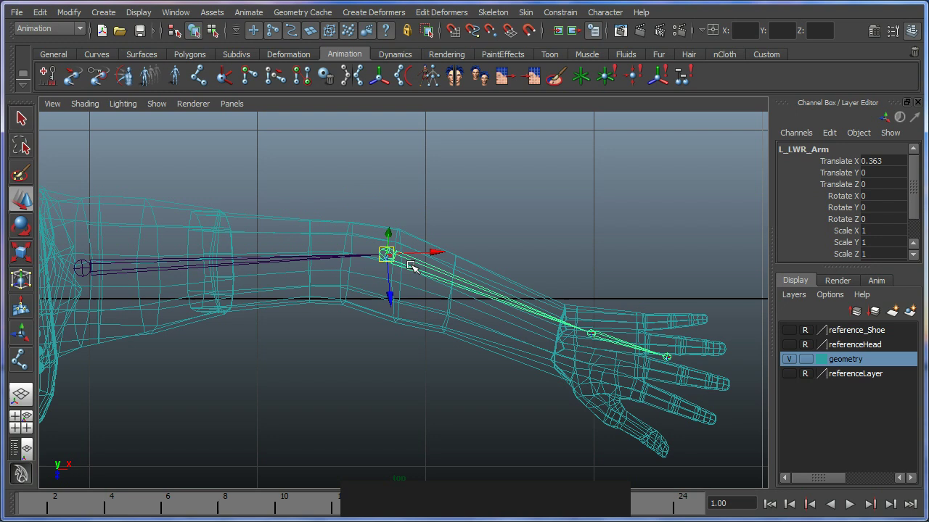
click(439, 252)
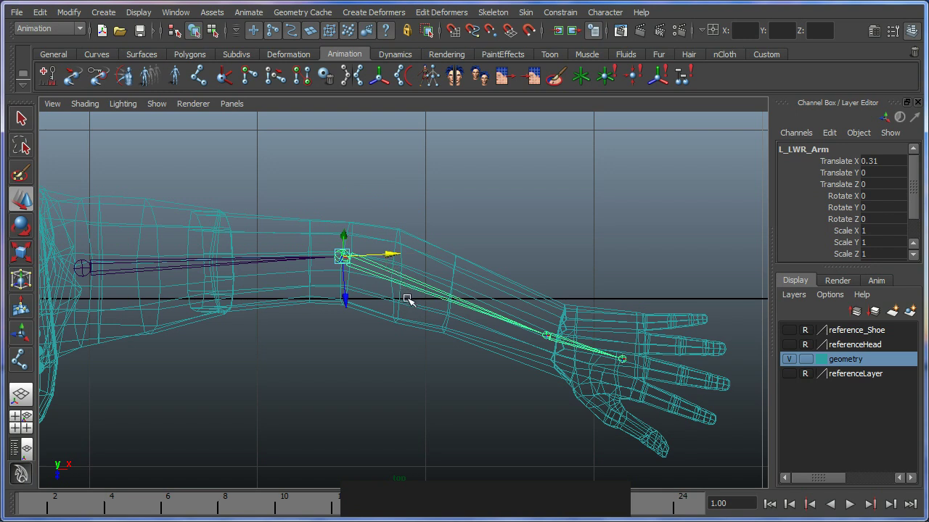
Move the L_Hand wrist joint along its bone into the hand, Translate X 0.288.
click(554, 332)
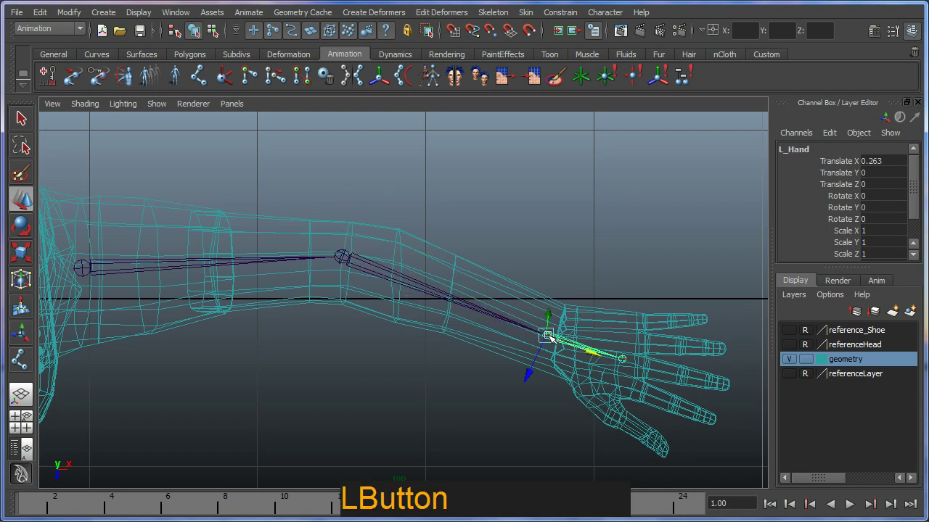
right_click(552, 337)
right_click(551, 337)
right_click(551, 338)
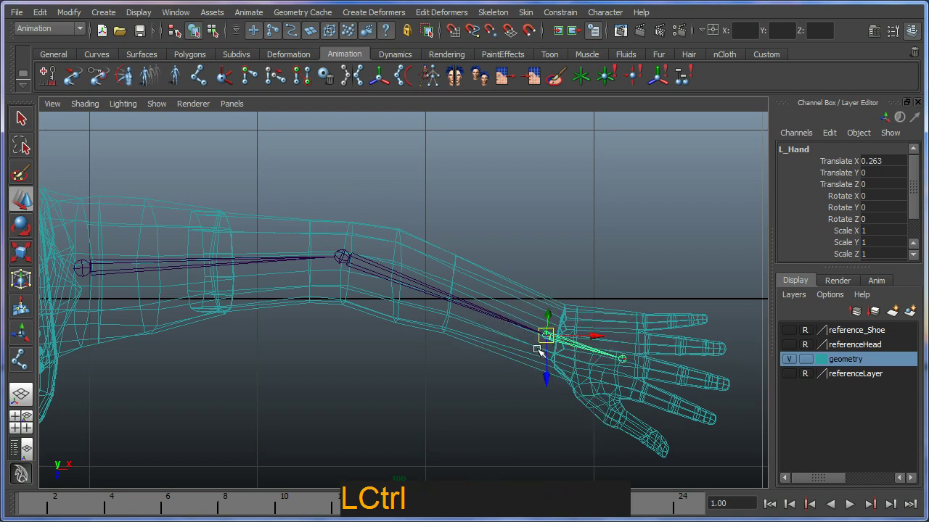
middle_click(563, 344)
right_click(533, 326)
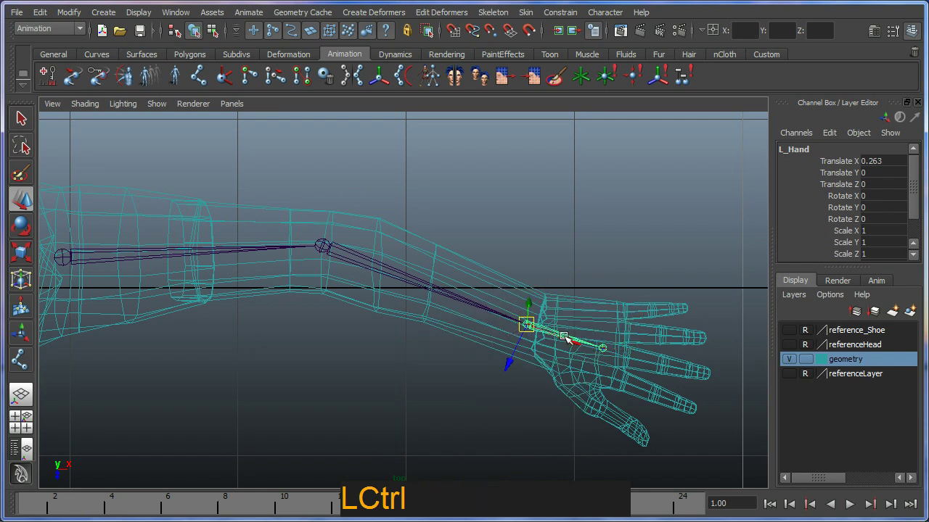
click(568, 340)
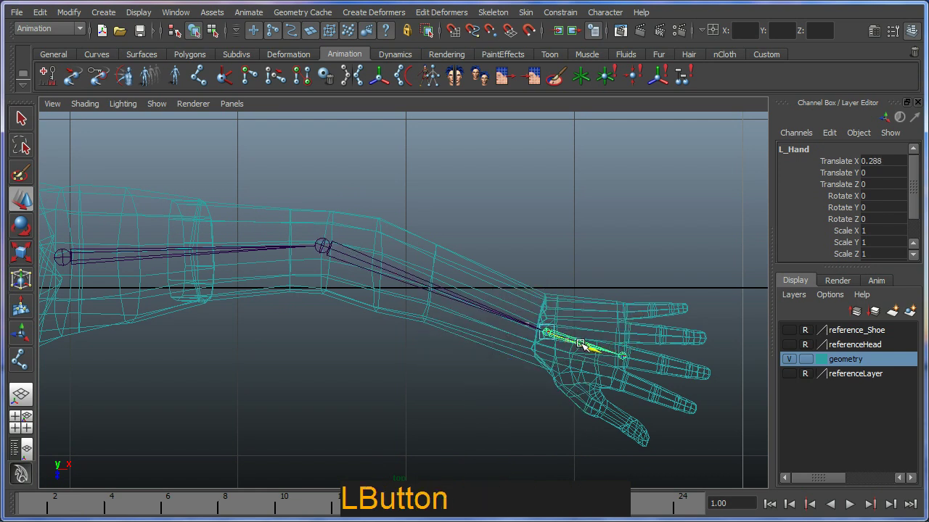
middle_click(421, 327)
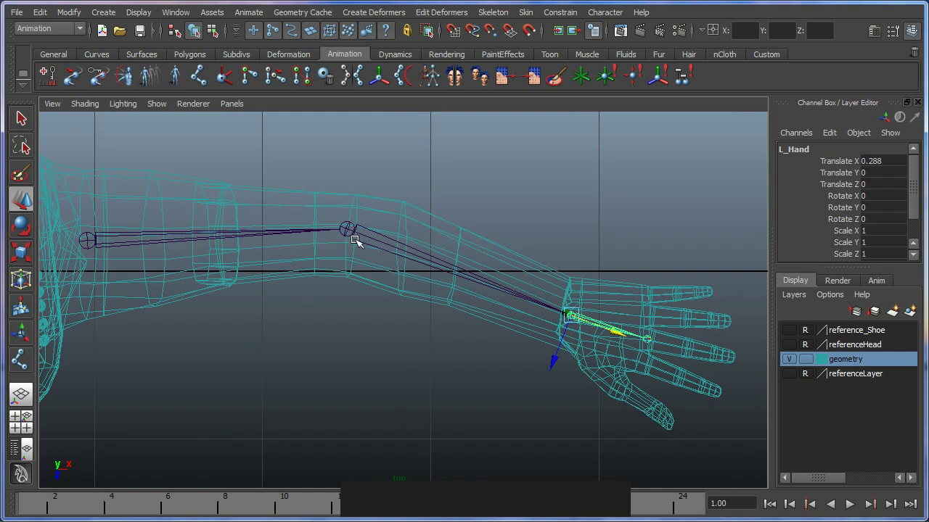
click(349, 231)
key(w)
click(354, 236)
key(ctrl+z)
right_click(344, 263)
middle_click(347, 280)
right_click(376, 308)
middle_click(375, 295)
right_click(386, 284)
key(space)
click(500, 366)
click(475, 347)
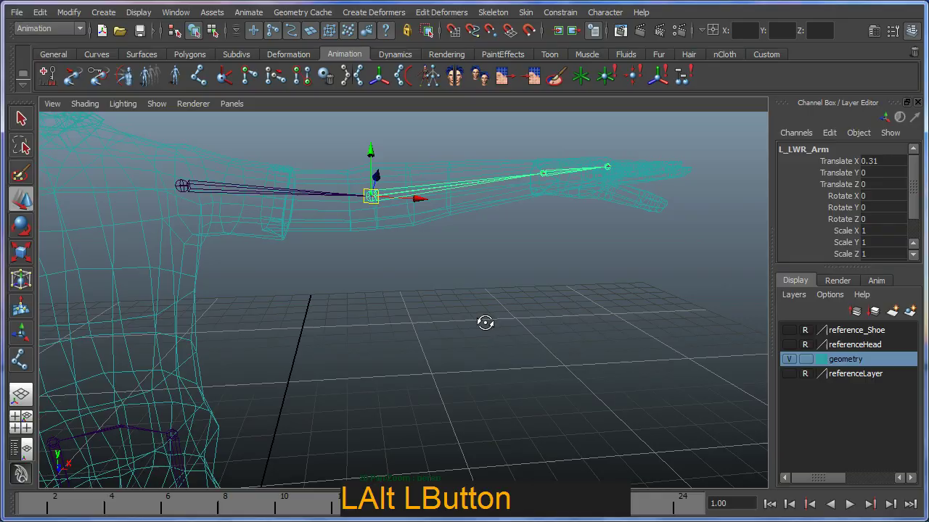
middle_click(449, 321)
right_click(456, 335)
click(448, 304)
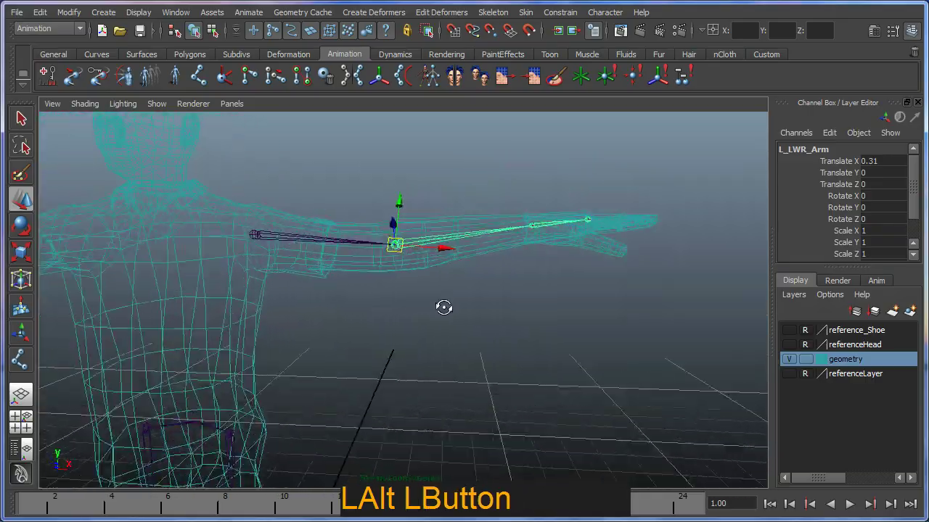
middle_click(397, 308)
click(452, 320)
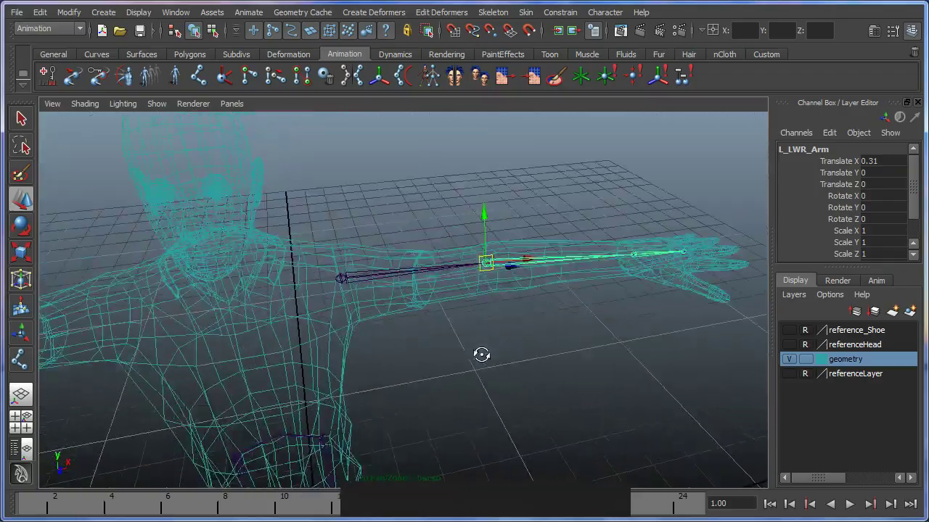
key(space)
click(460, 339)
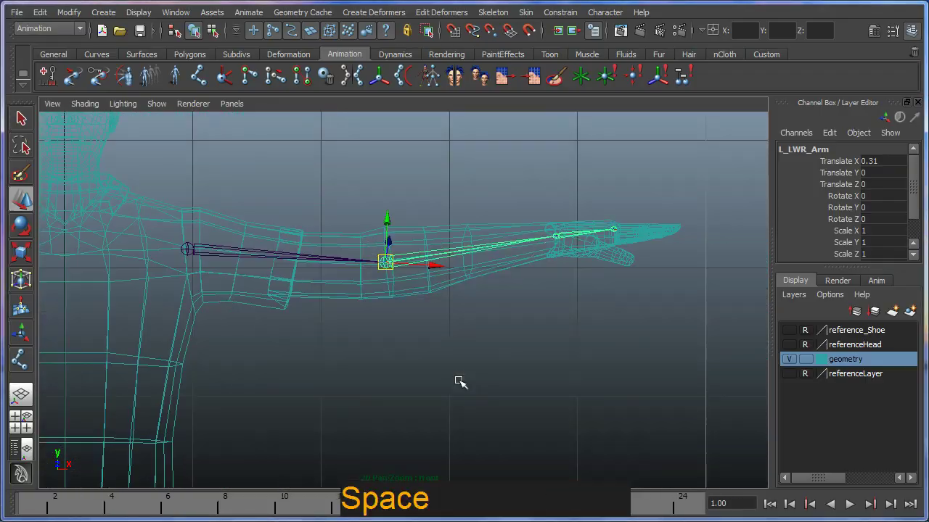
middle_click(384, 322)
right_click(398, 352)
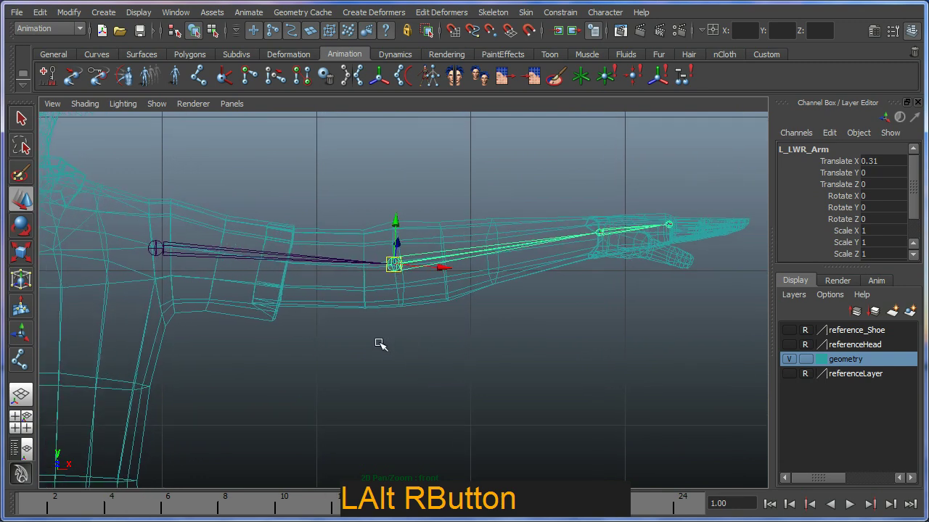
middle_click(392, 346)
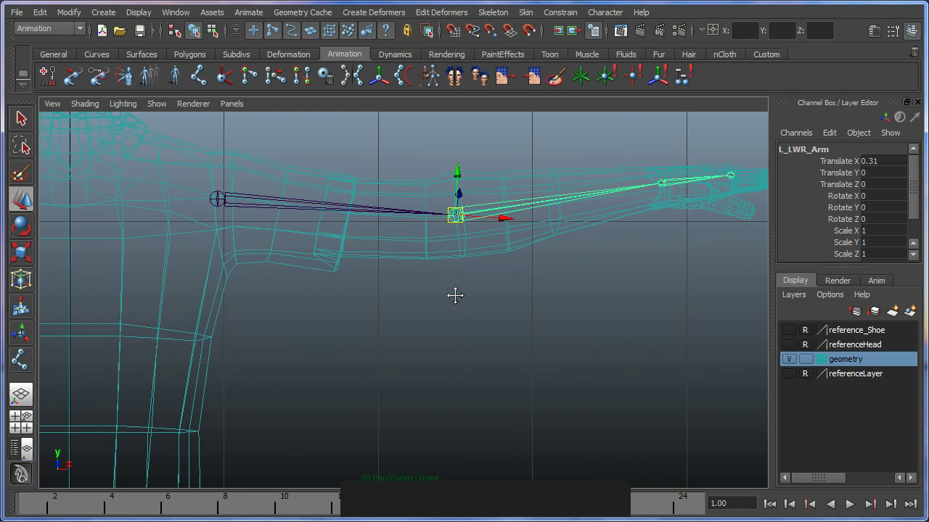
key(space)
click(463, 300)
click(436, 306)
right_click(385, 310)
middle_click(355, 296)
right_click(401, 293)
click(434, 305)
middle_click(431, 303)
right_click(444, 295)
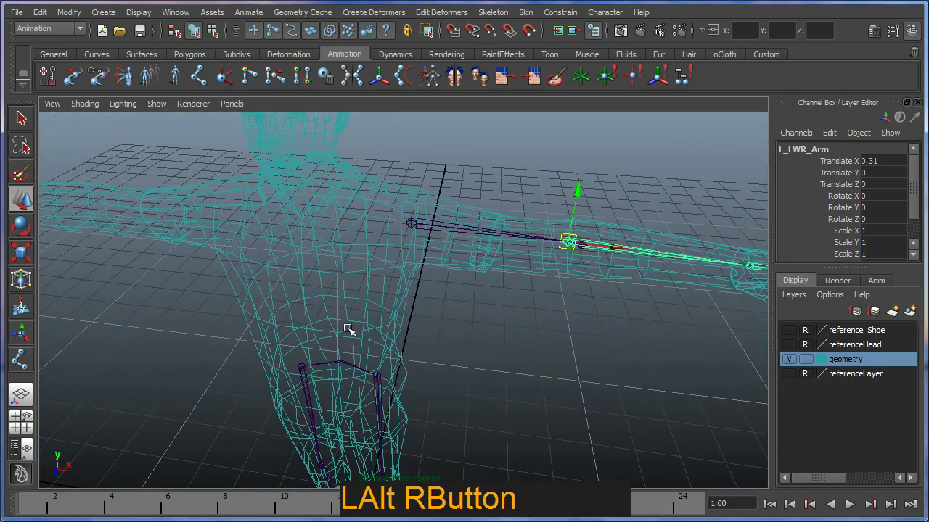
click(344, 308)
middle_click(376, 287)
right_click(400, 300)
click(413, 310)
click(408, 313)
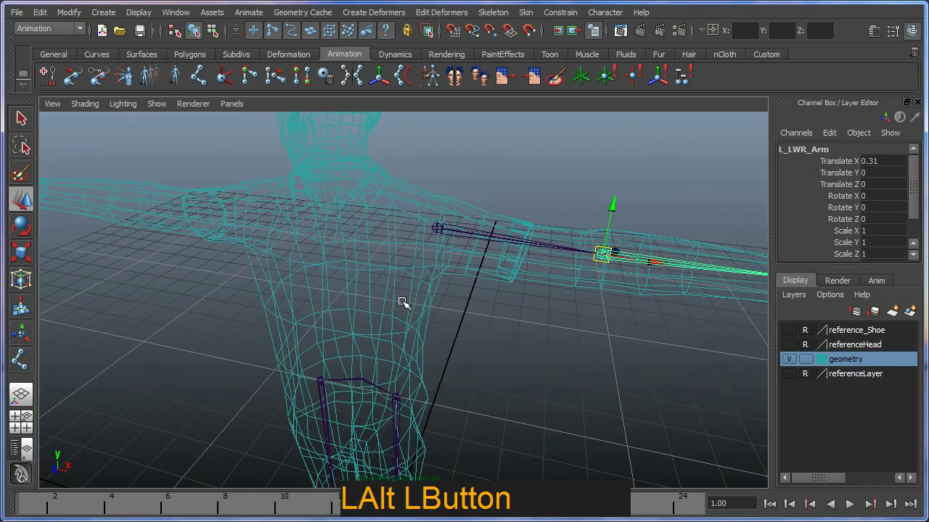
key(ctrl+2)
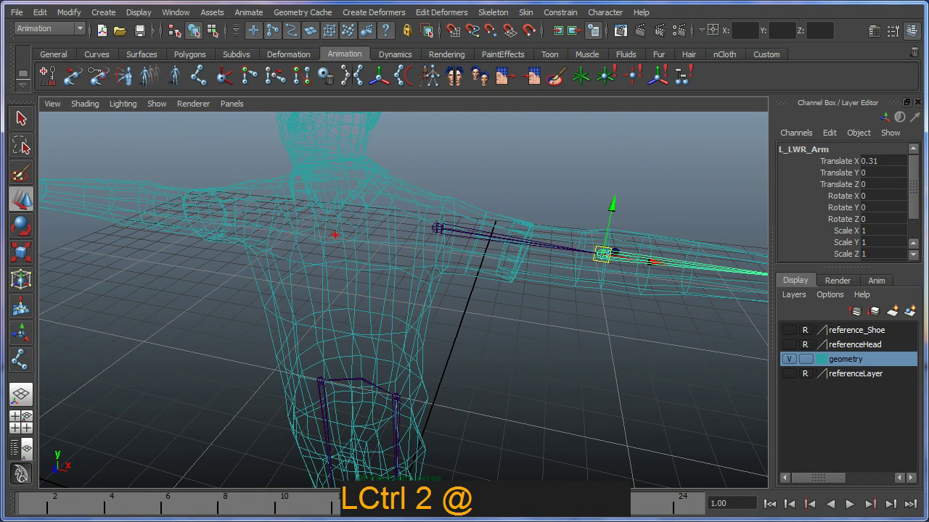
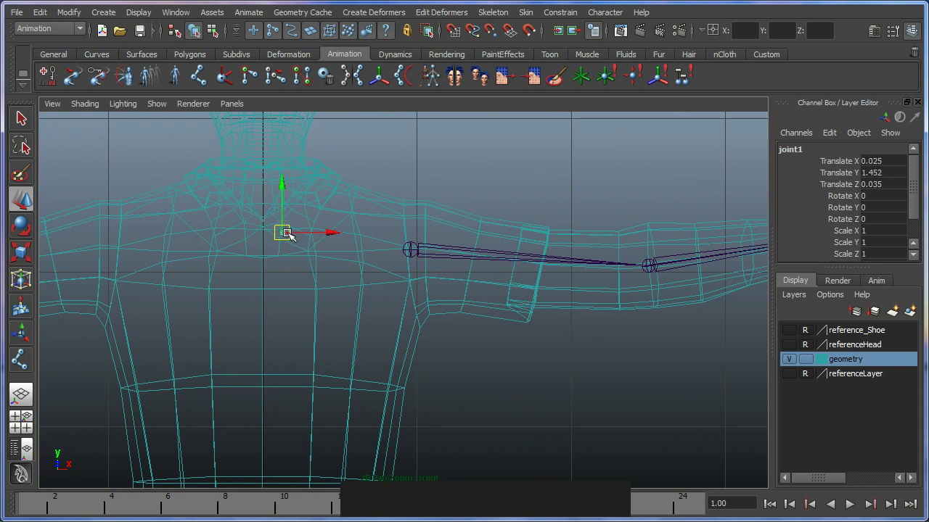
Rename the collarbone joint joint1 to L_Collar in the Channel Box.
click(818, 155)
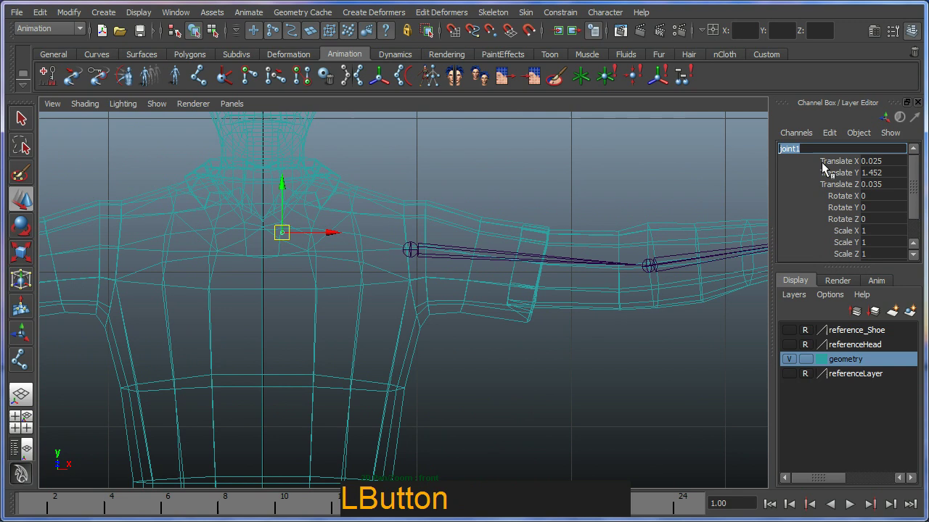
key(BackSpace)
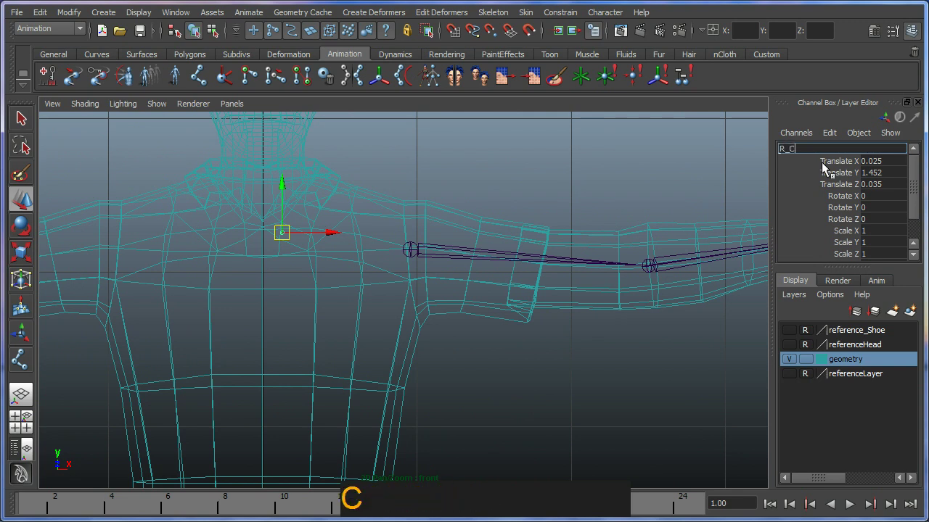
key(BackSpace)
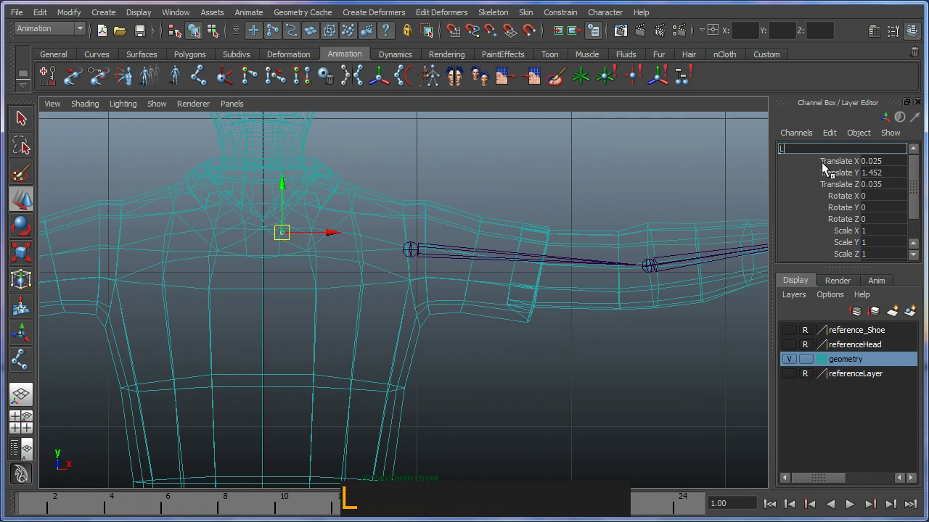
text(_)
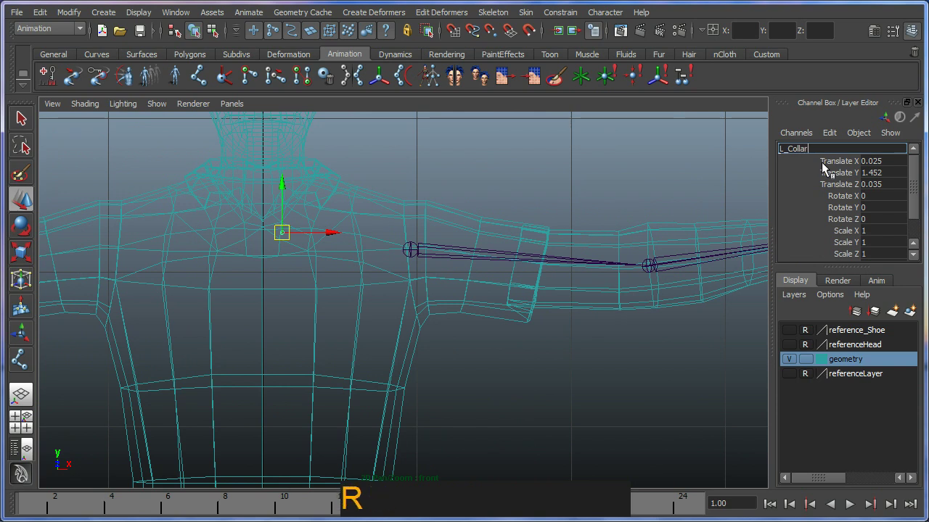
key(Return)
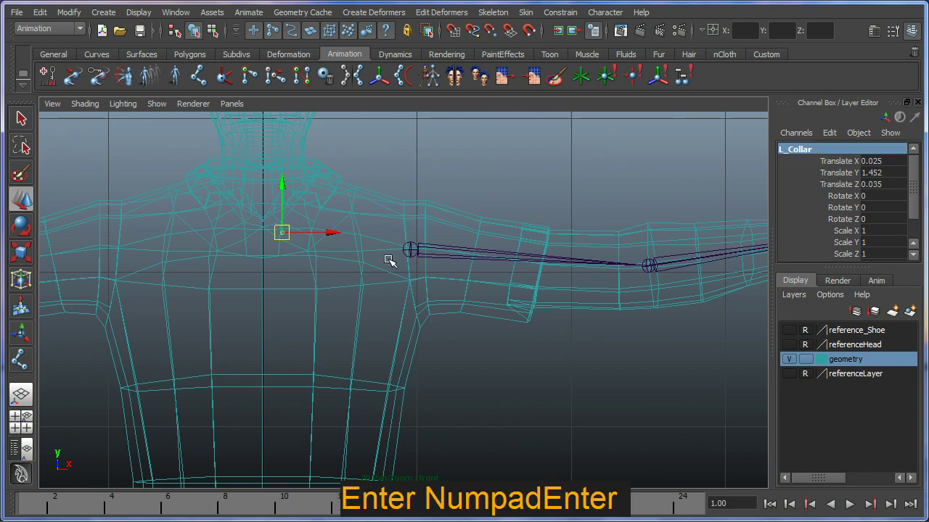
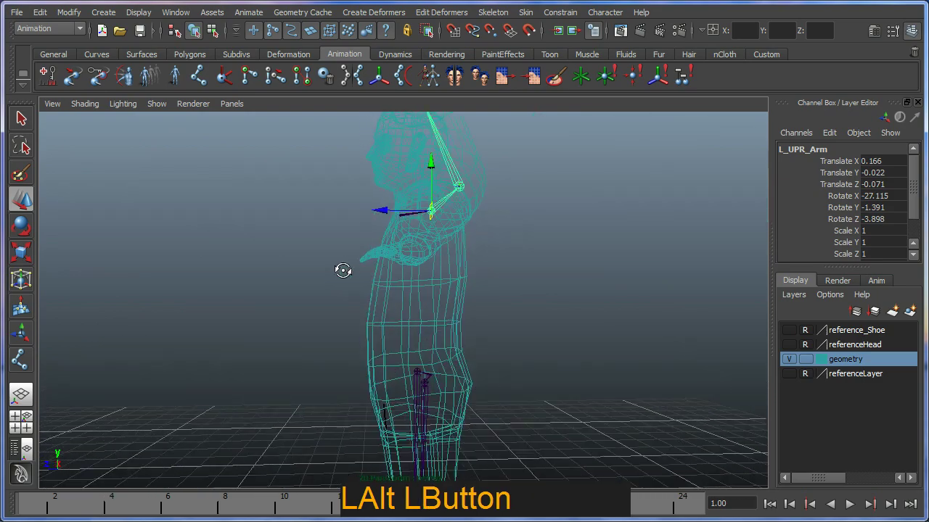
middle_click(453, 310)
right_click(476, 294)
click(497, 314)
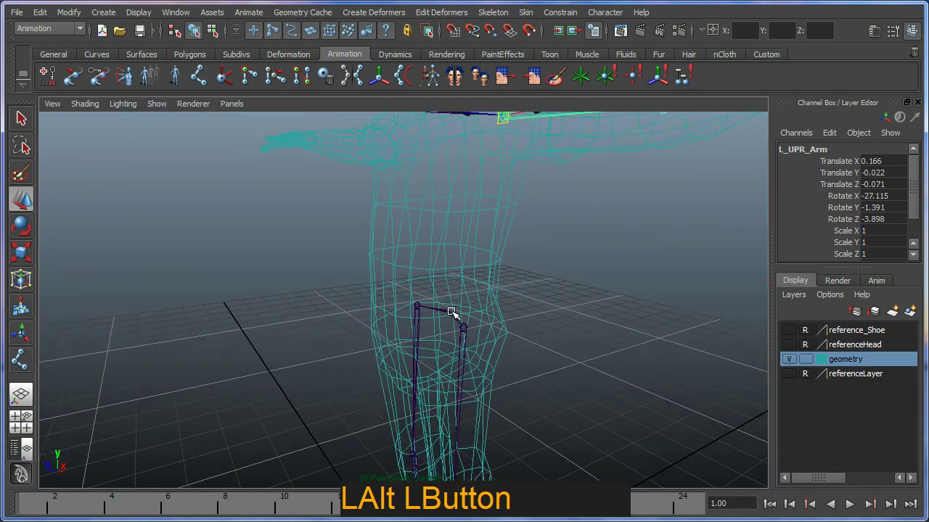
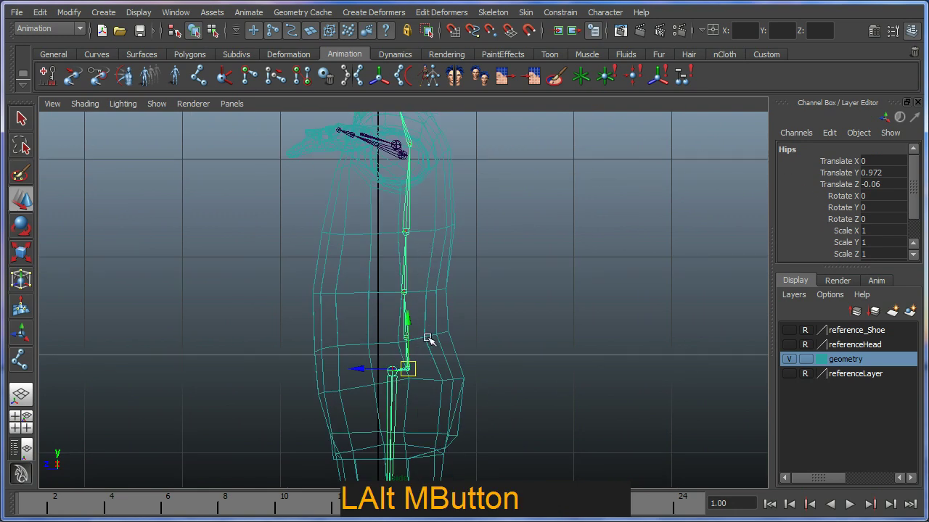
Step up the chain from Hips and rename the first spine joint Spine_01.
key(Up)
key(Down)
key(Up)
key(Right)
key(Left)
click(397, 326)
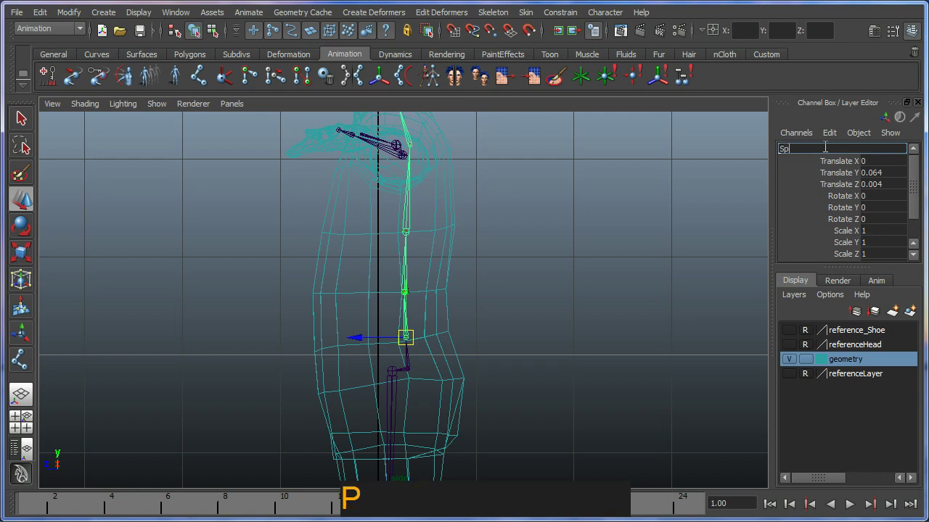
key(Return)
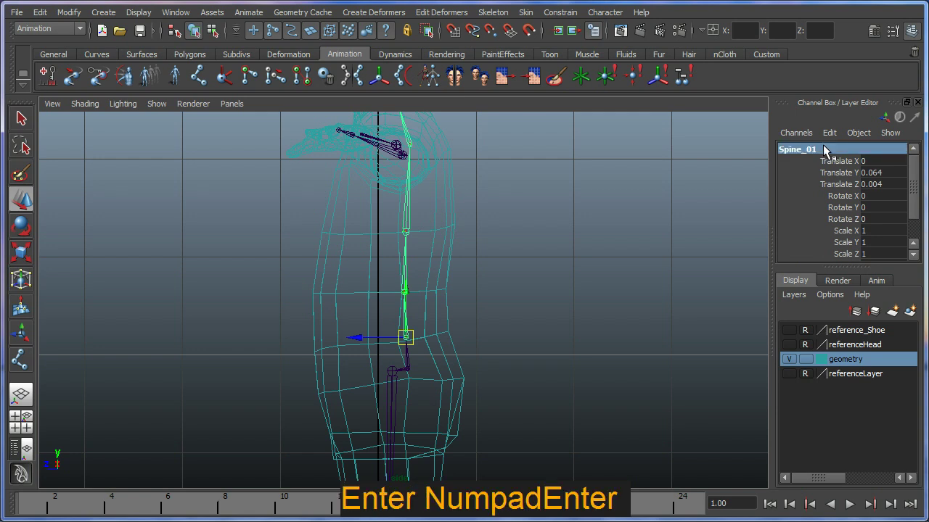
Rename the following spine joints with the copied Spine_ prefix, ending at Spine_04.
click(814, 147)
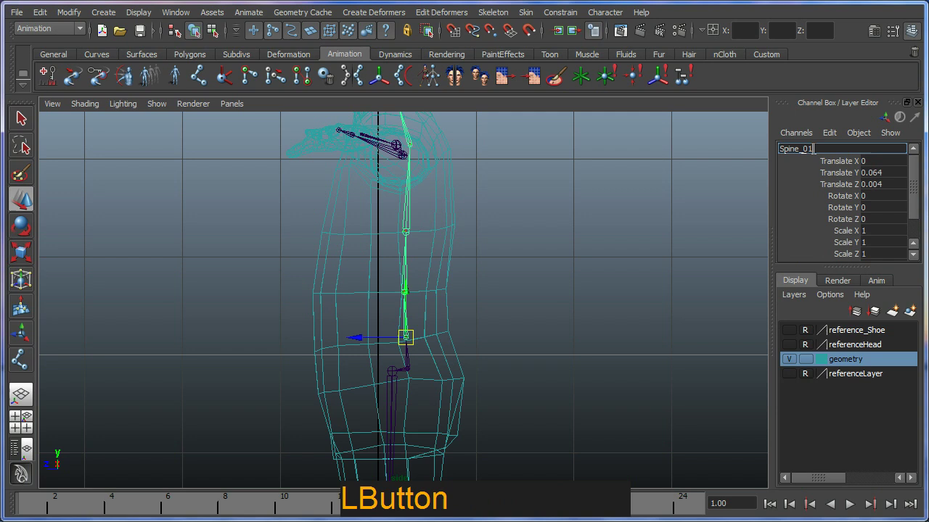
key(ctrl+c)
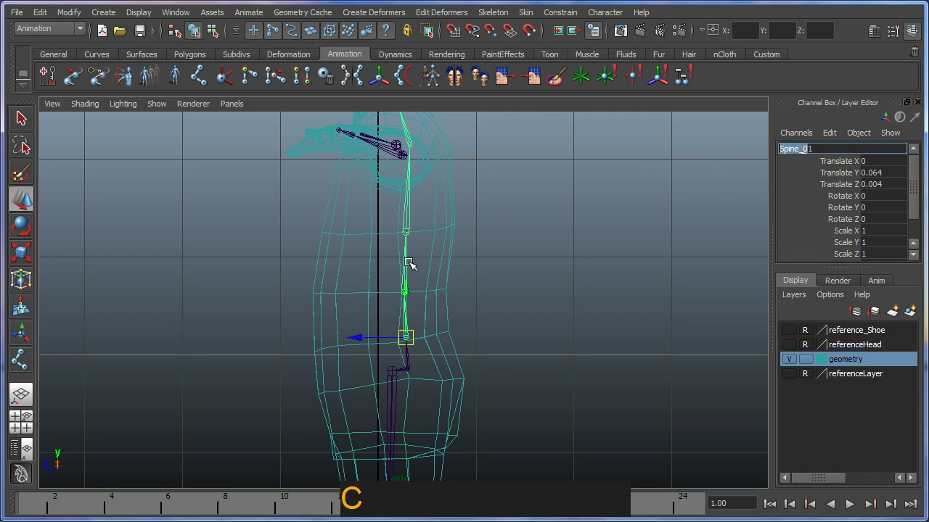
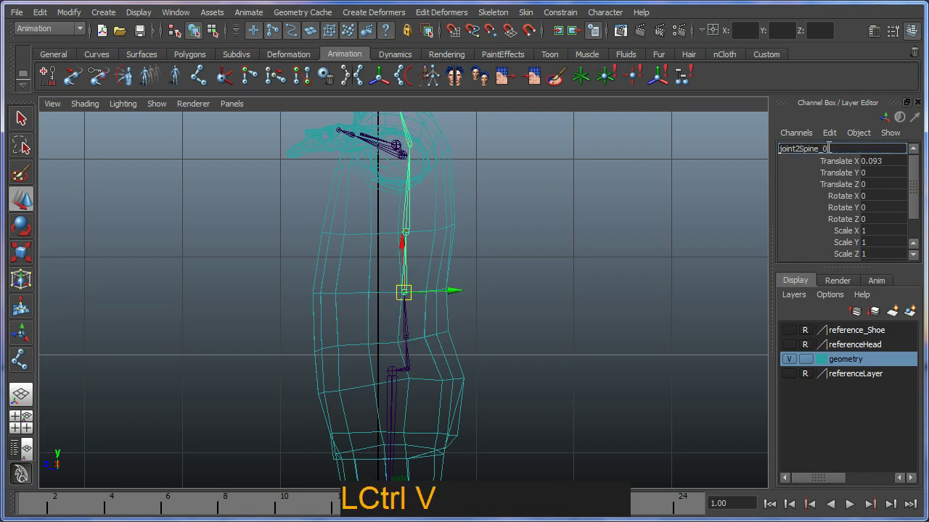
key(BackSpace)
key(ctrl+v)
key(BackSpace)
key(ctrl+v)
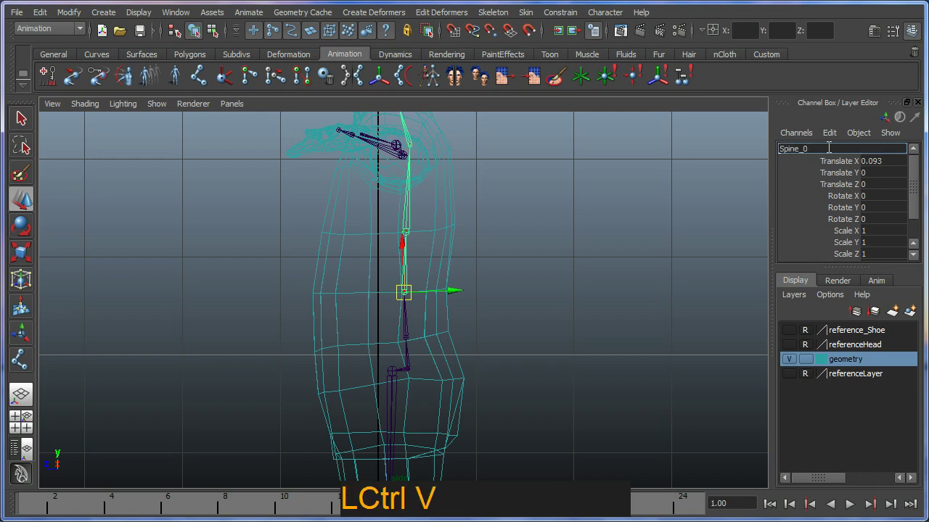
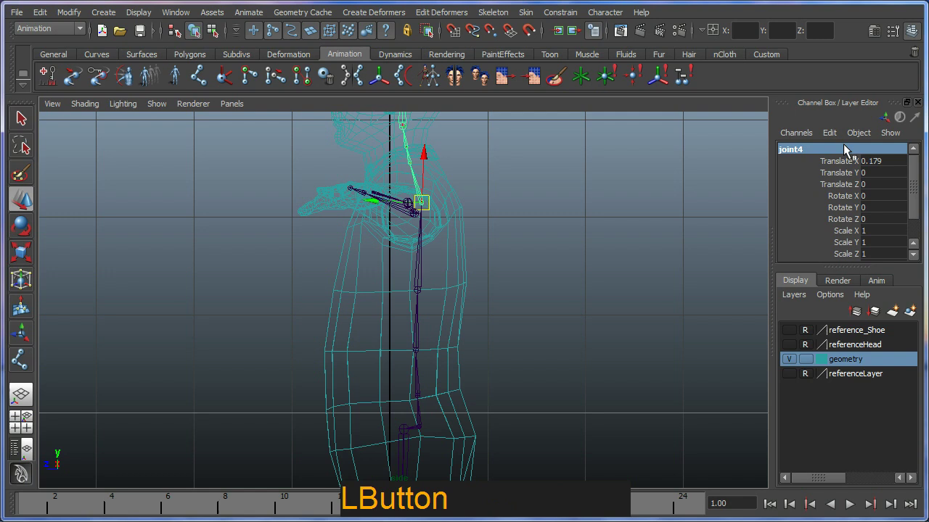
key(ctrl+v)
key(4)
key(Return)
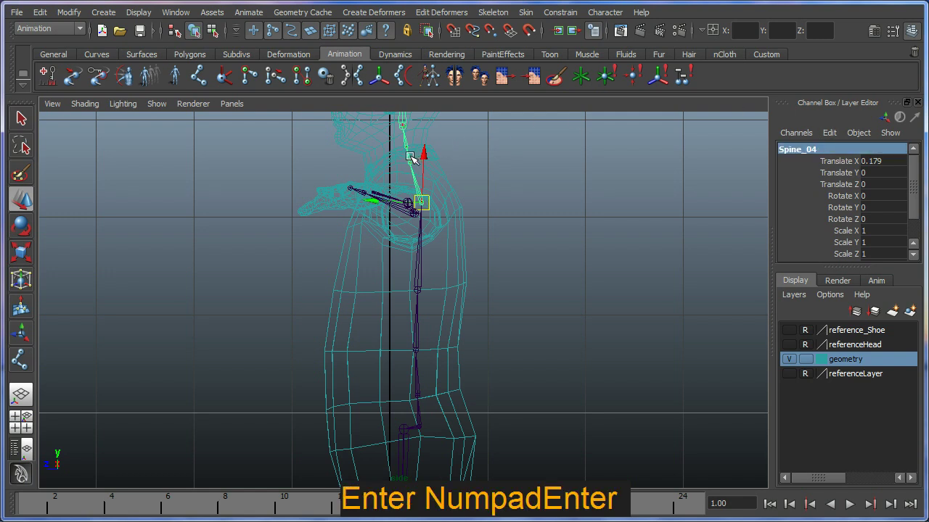
Rename the joint above Spine_04 to Neck_01.
click(414, 157)
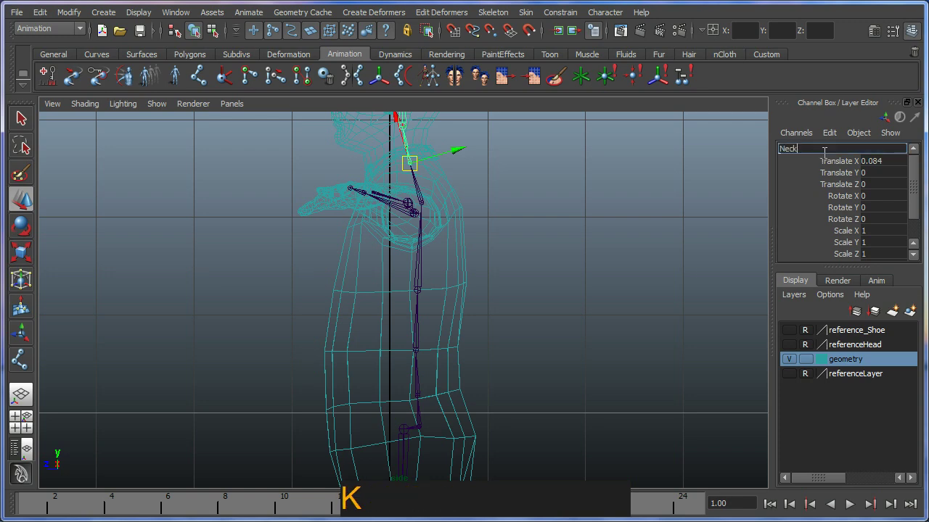
key(Return)
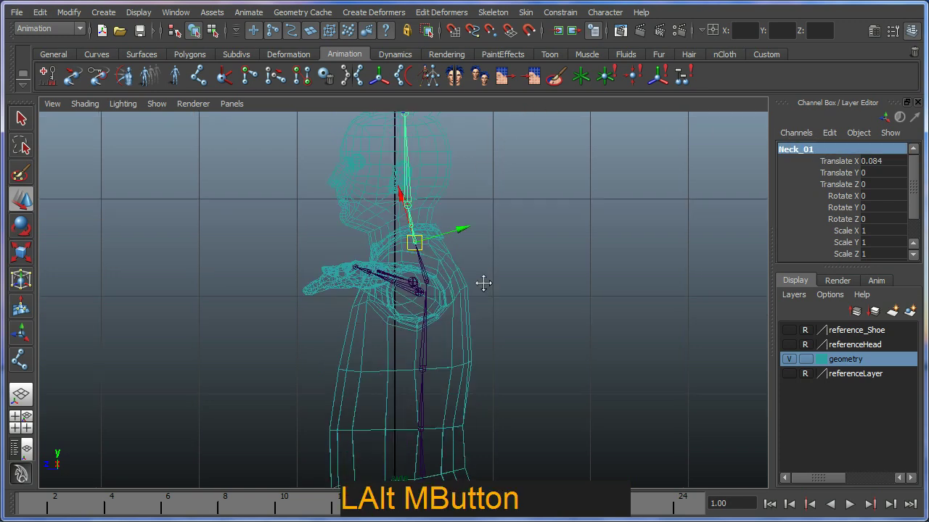
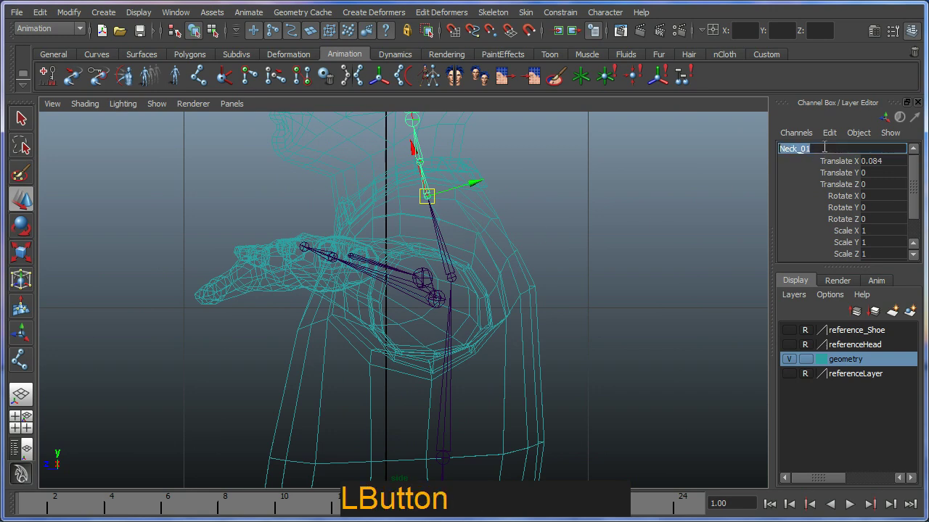
key(ctrl+c)
Raise the ear-level joint and rename it Head, then select the skull-top joint.
click(471, 123)
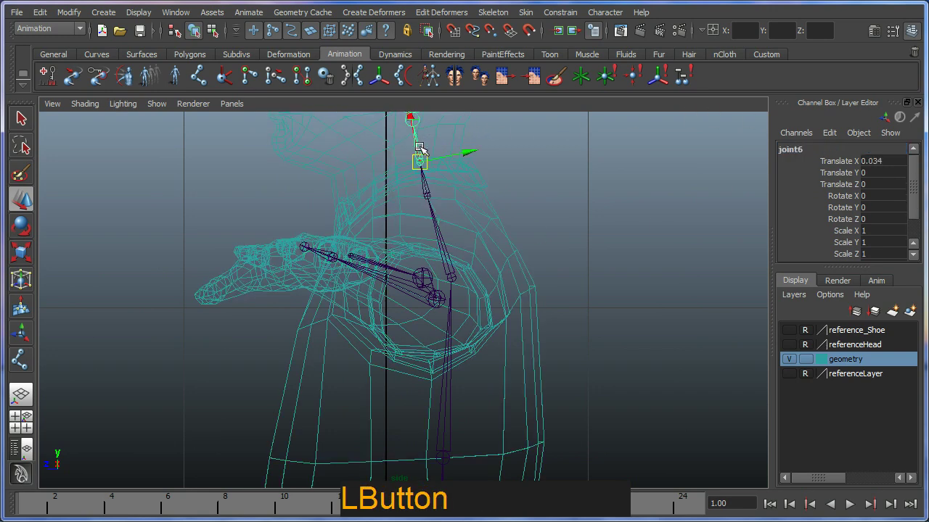
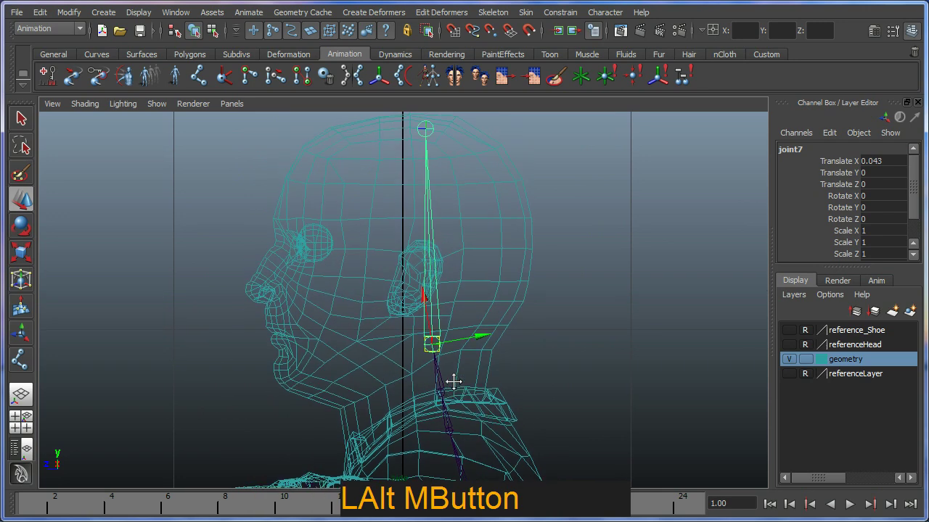
middle_click(422, 301)
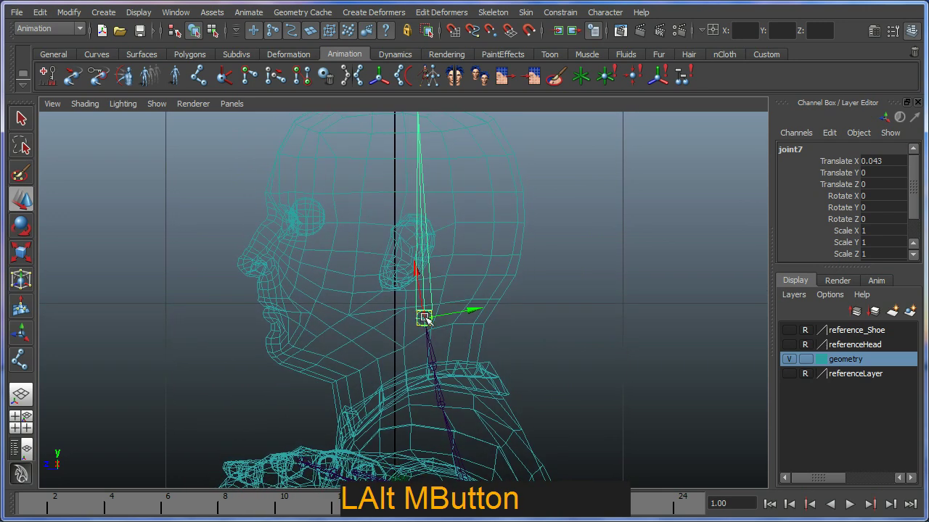
right_click(429, 312)
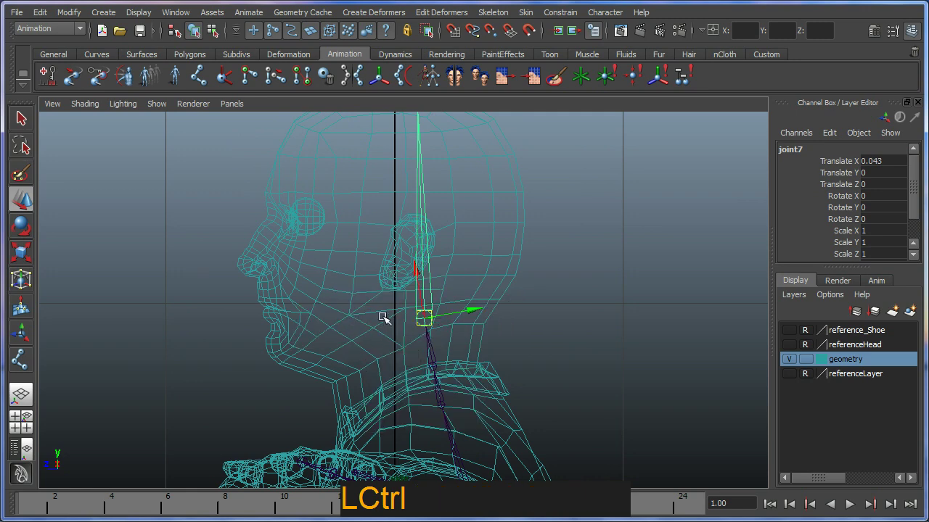
click(426, 288)
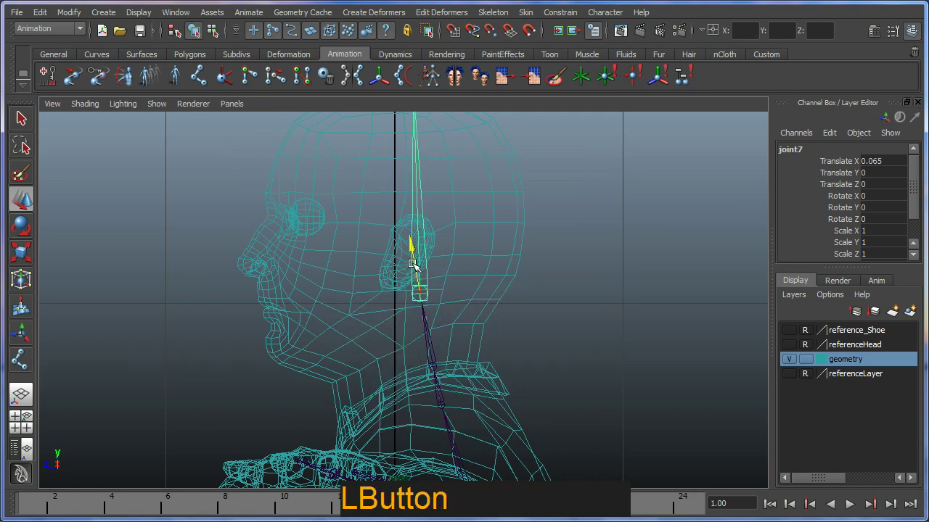
middle_click(418, 272)
middle_click(436, 302)
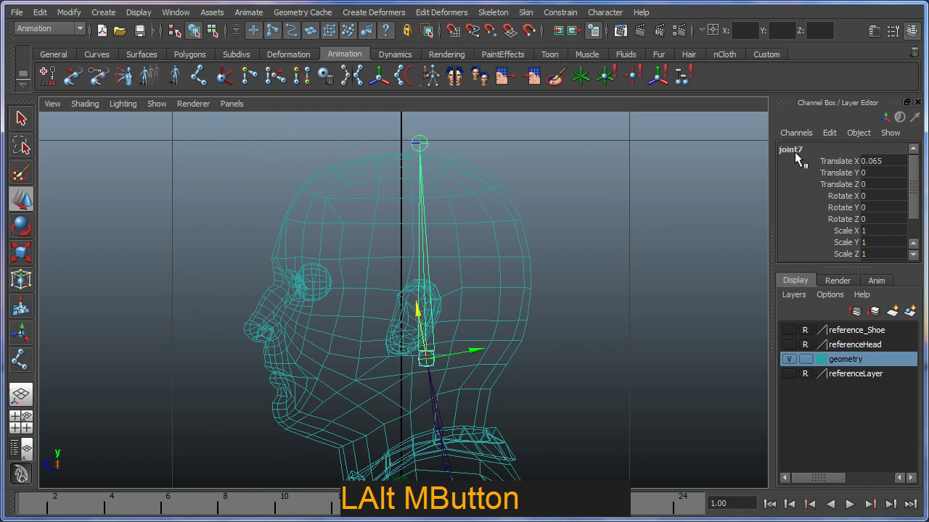
click(798, 158)
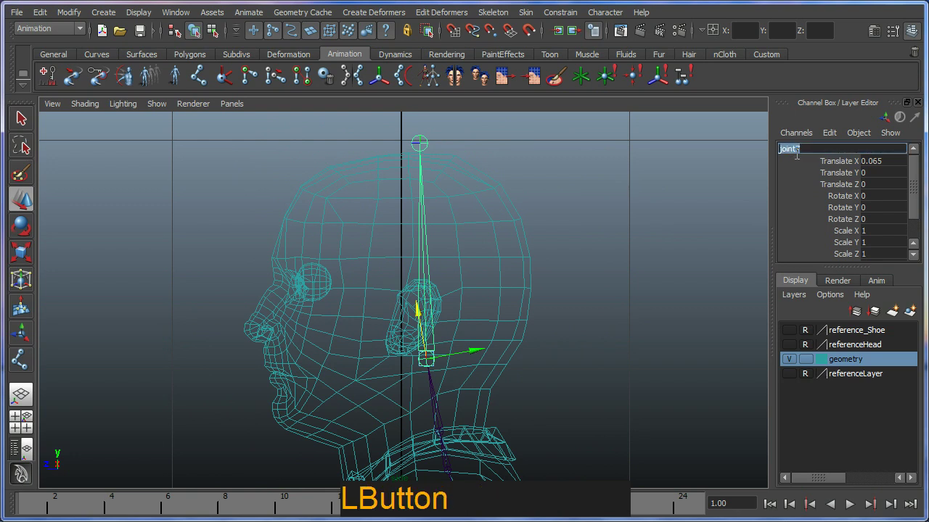
key(Return)
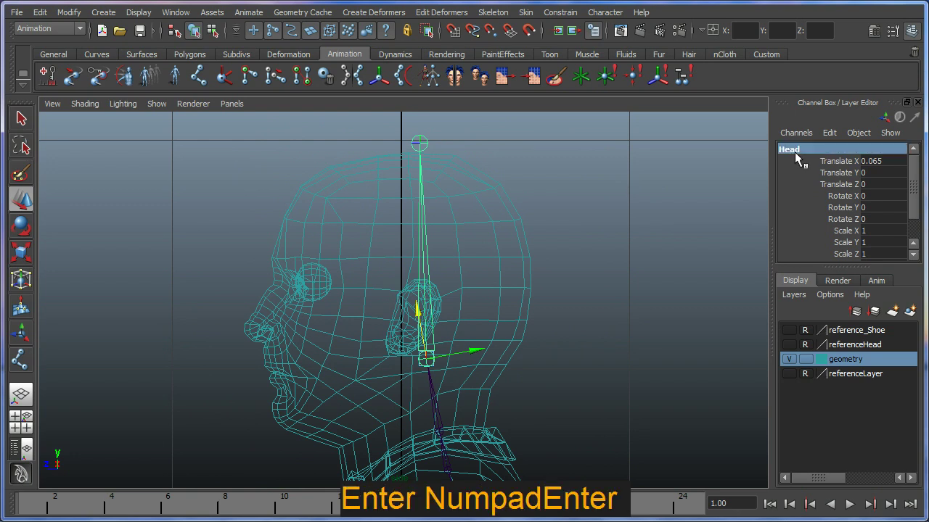
click(430, 143)
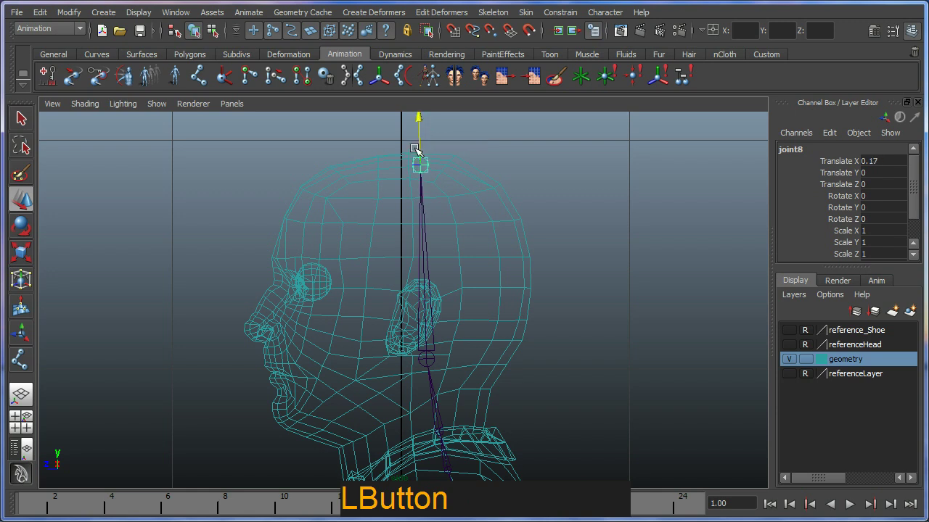
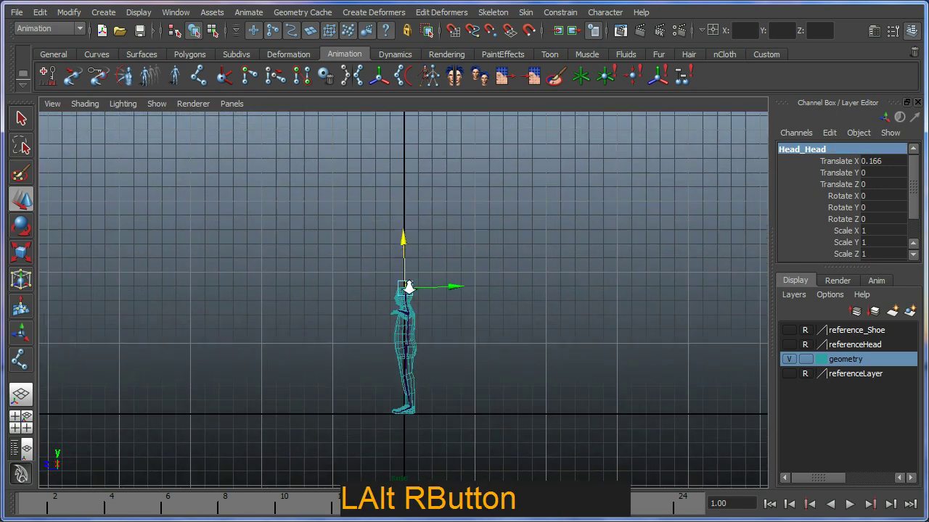
In the persp view, parent L_Collar under Spine_04 with P.
middle_click(445, 346)
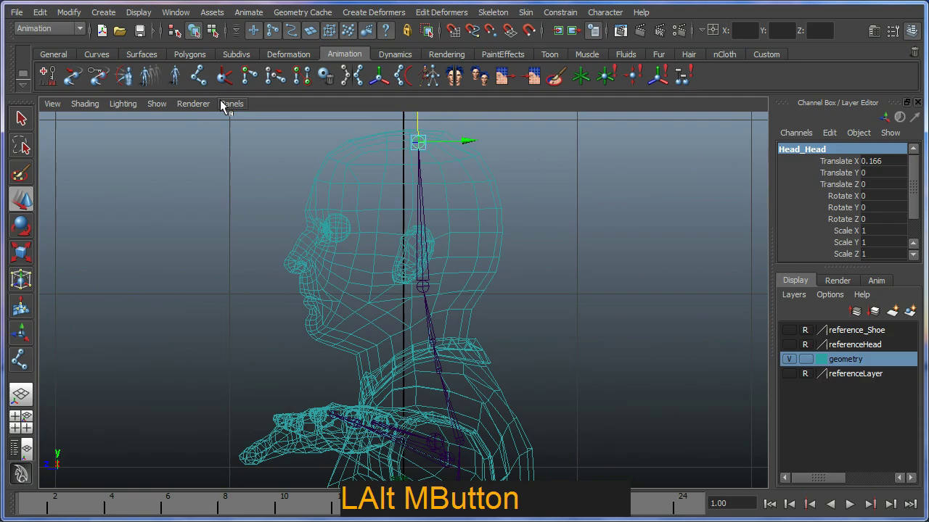
click(224, 106)
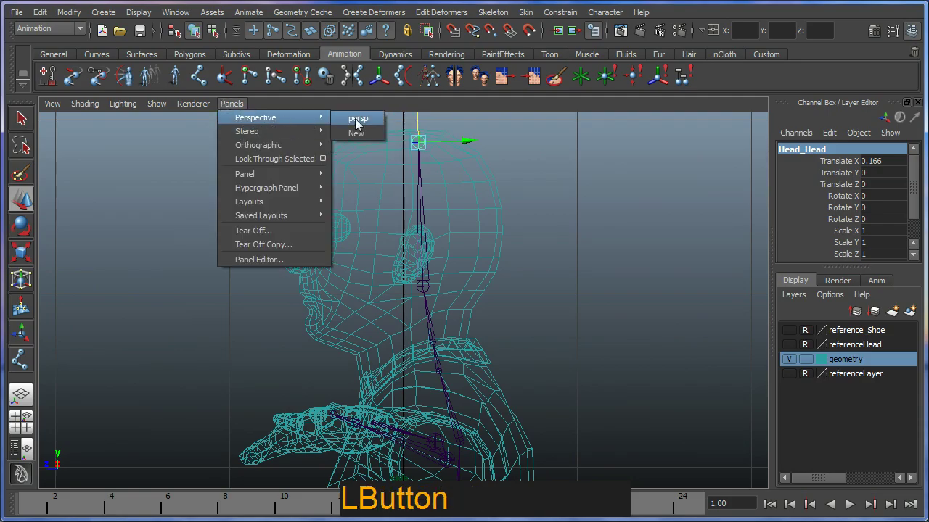
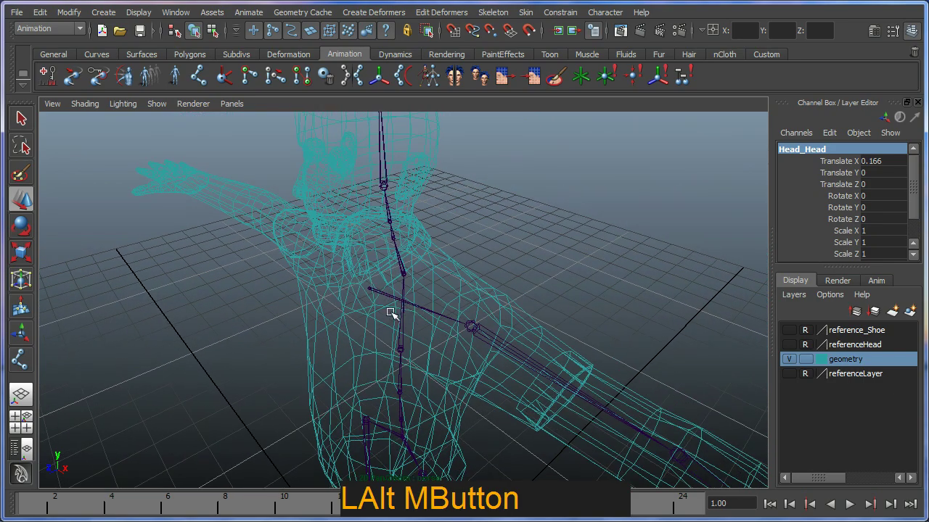
click(374, 291)
click(383, 314)
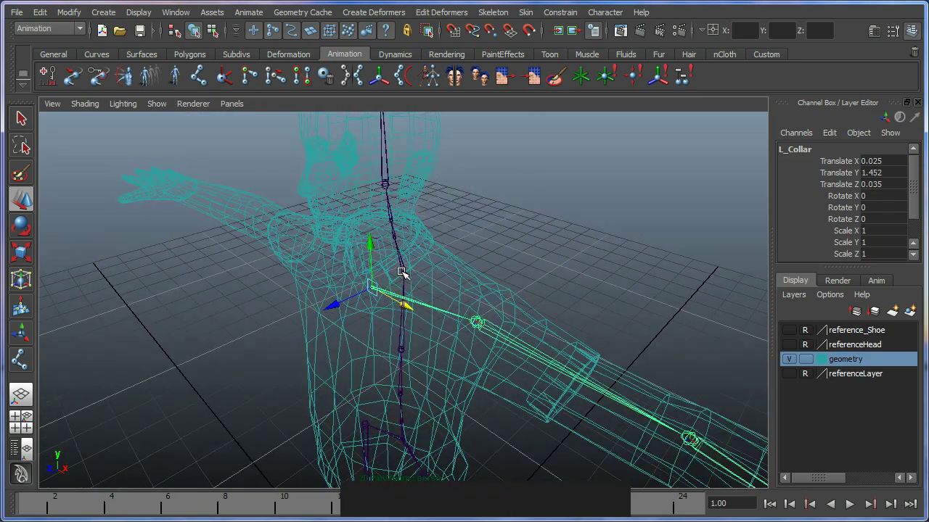
click(406, 272)
click(425, 352)
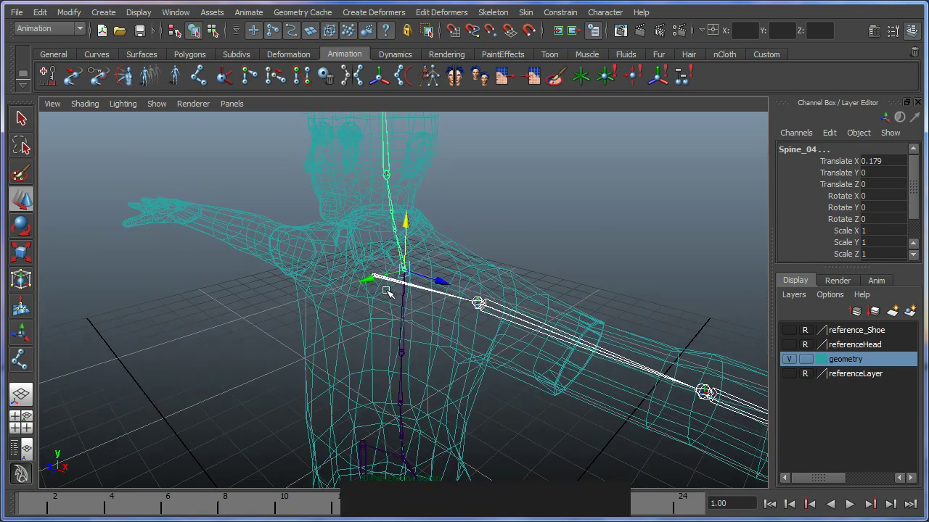
click(376, 306)
key(p)
click(389, 332)
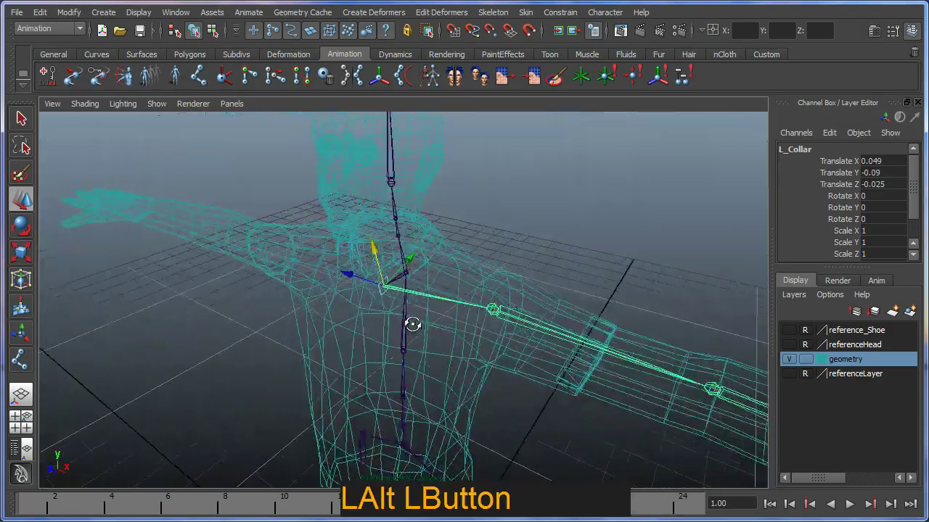
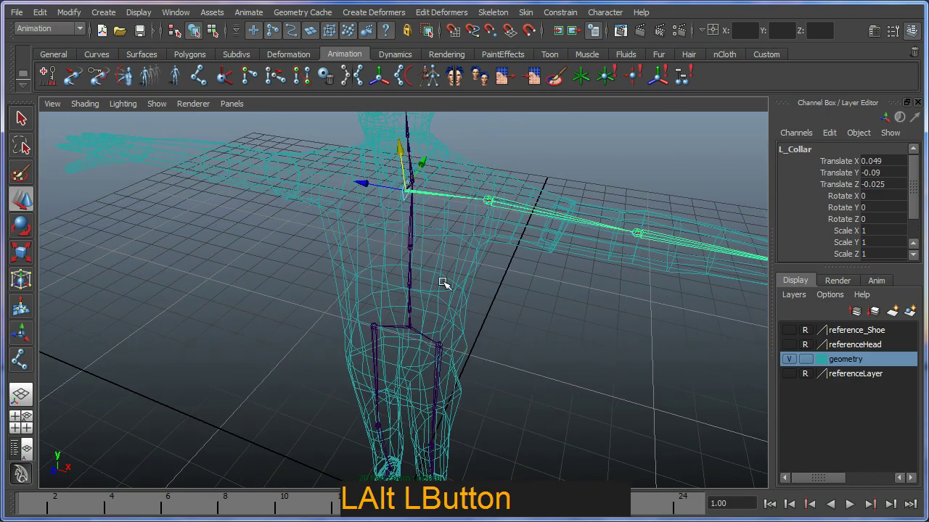
Mirror the L_Collar arm chain with Search L_ / Replace R_, creating the R_ joints.
click(507, 14)
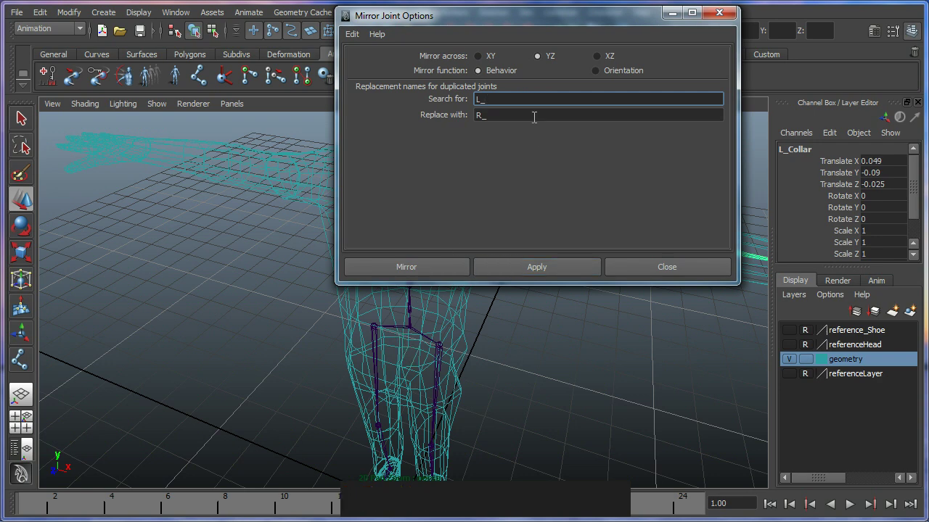
click(728, 19)
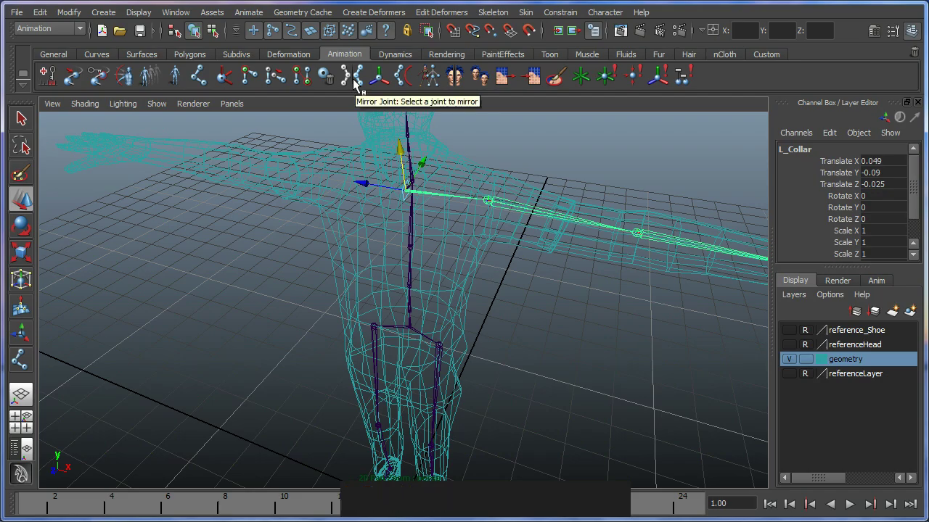
click(356, 85)
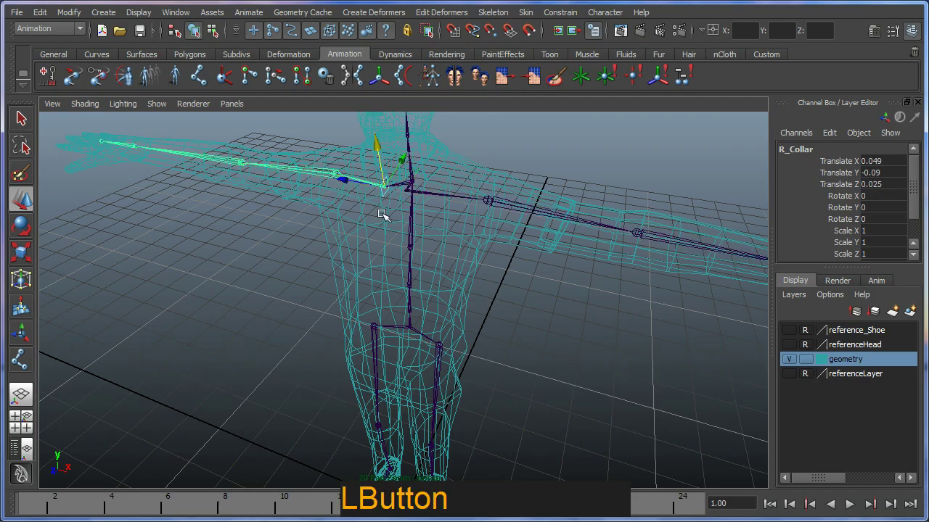
Orbit the view to inspect the mirrored R_Collar arm chain.
click(384, 234)
right_click(417, 215)
click(408, 220)
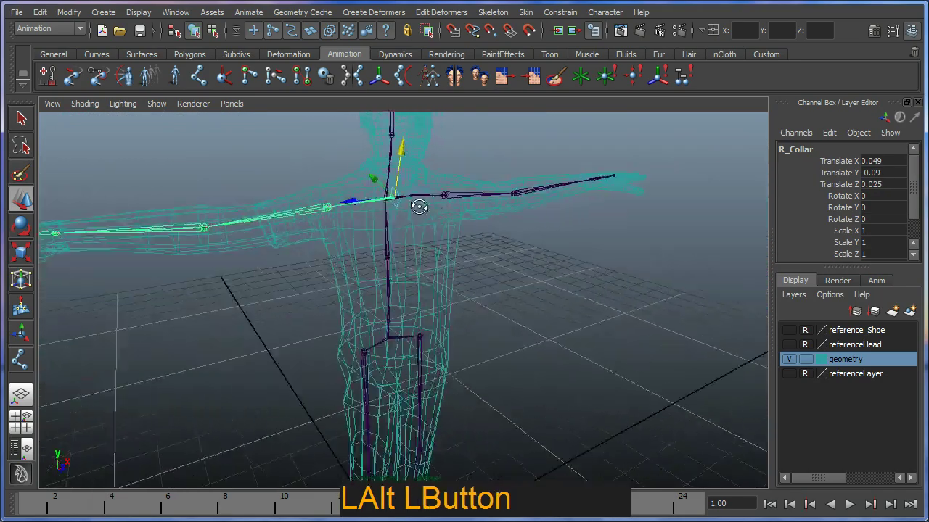
right_click(386, 263)
click(398, 305)
right_click(390, 286)
middle_click(374, 353)
right_click(369, 303)
click(398, 332)
right_click(407, 320)
middle_click(397, 283)
right_click(401, 338)
click(385, 332)
right_click(349, 355)
click(457, 378)
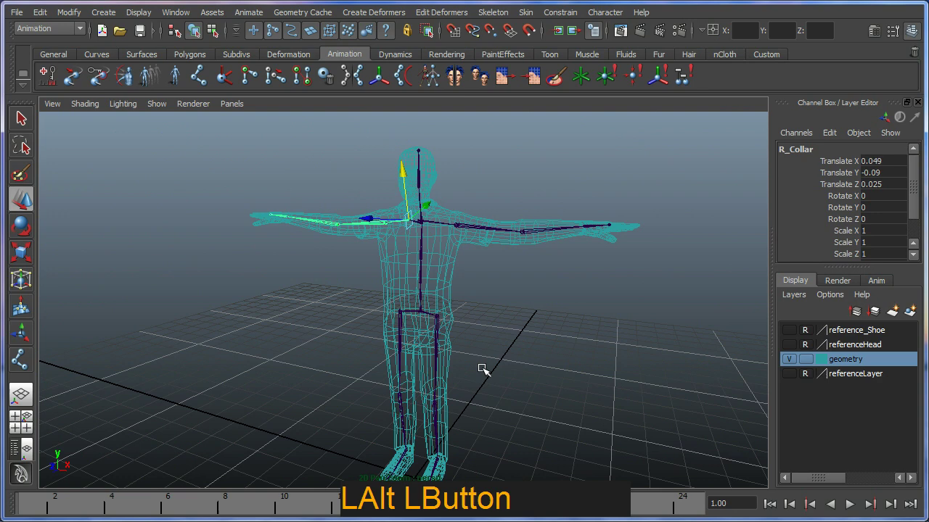
click(426, 318)
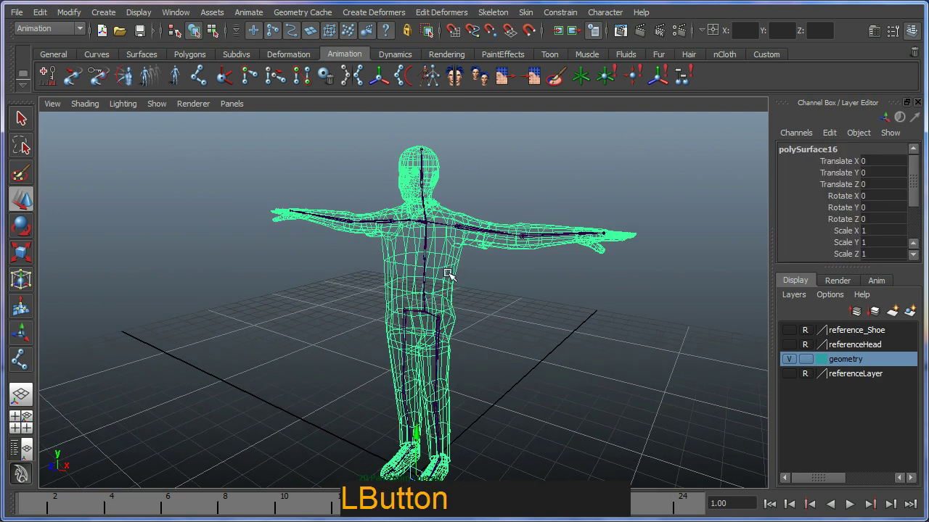
click(483, 331)
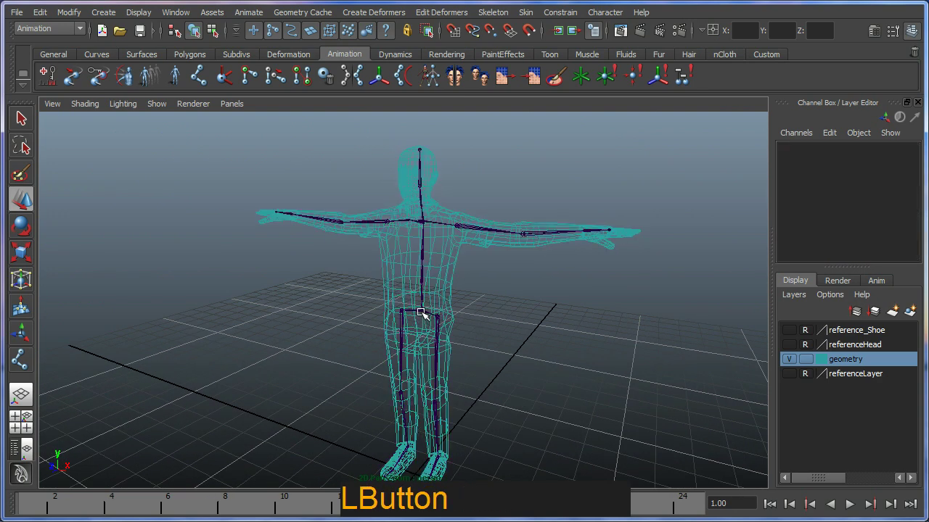
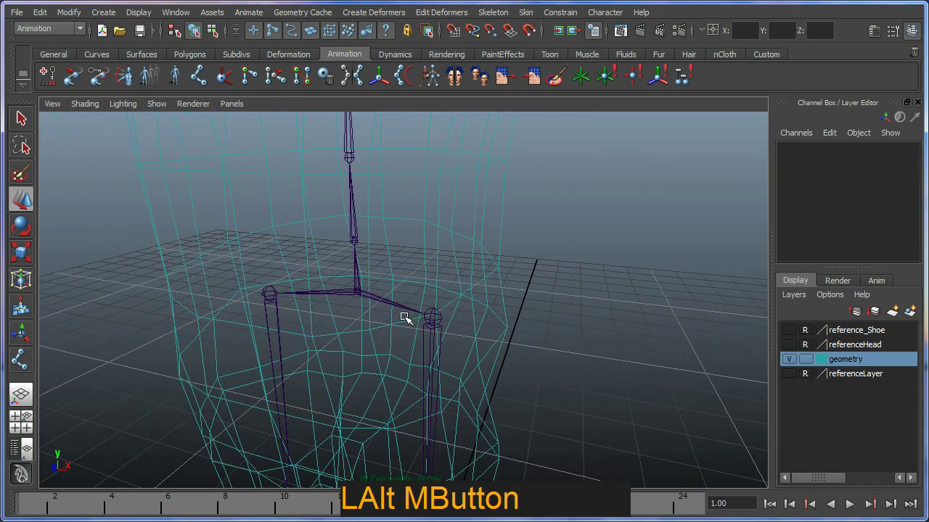
click(361, 294)
right_click(403, 360)
click(314, 282)
right_click(372, 308)
click(391, 294)
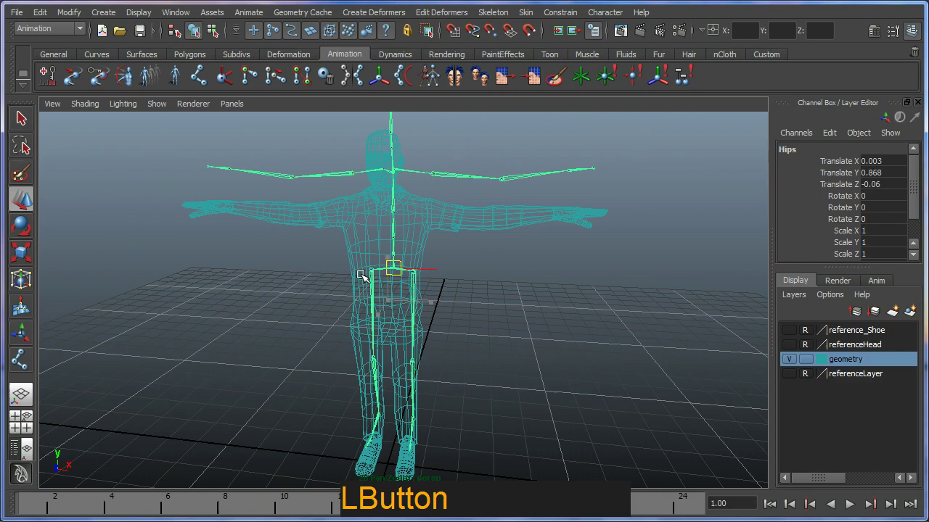
key(ctrl+z)
click(441, 353)
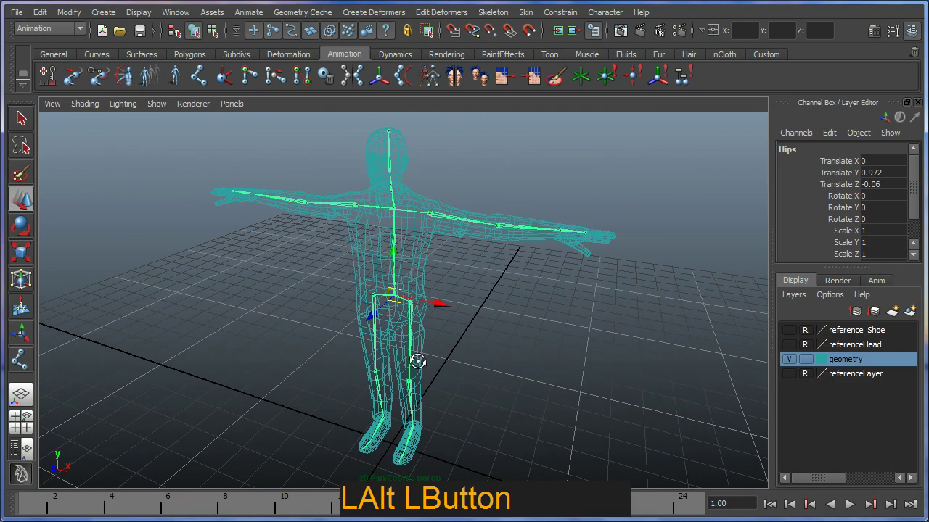
right_click(444, 367)
click(387, 181)
click(403, 233)
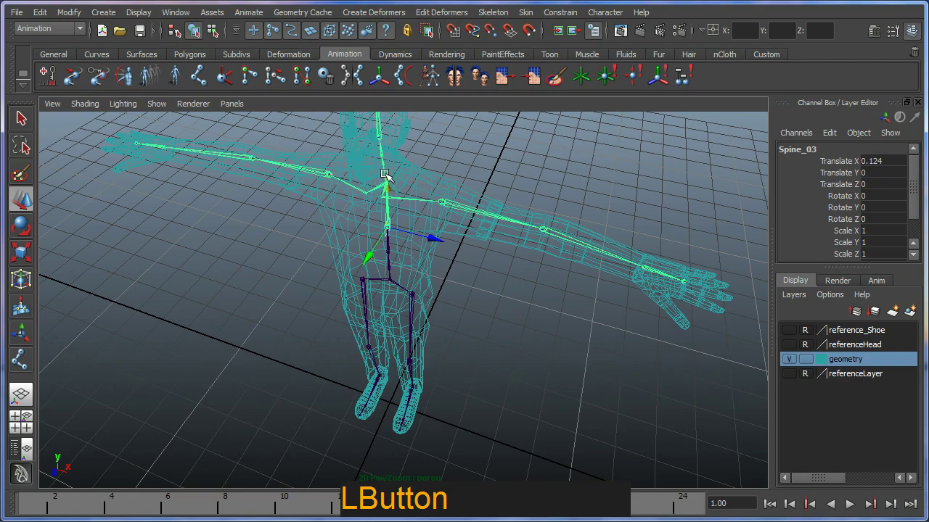
click(462, 201)
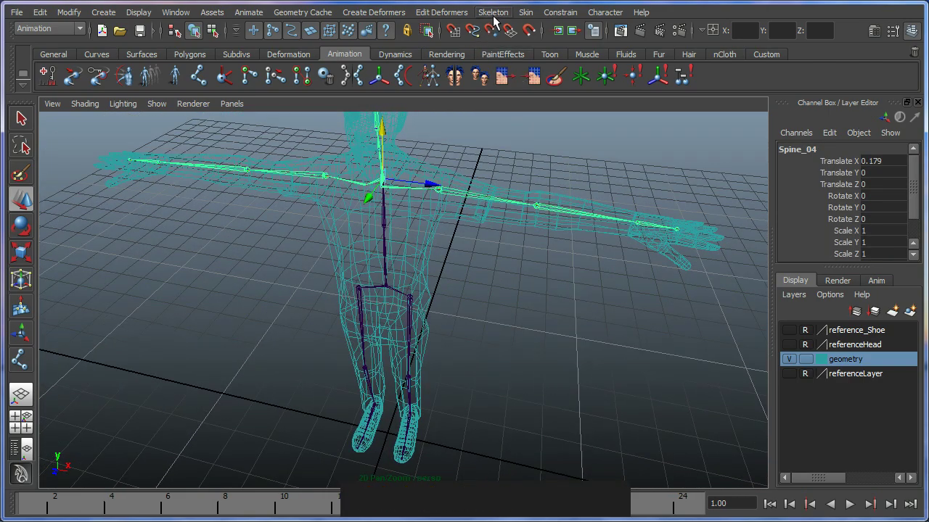
click(497, 21)
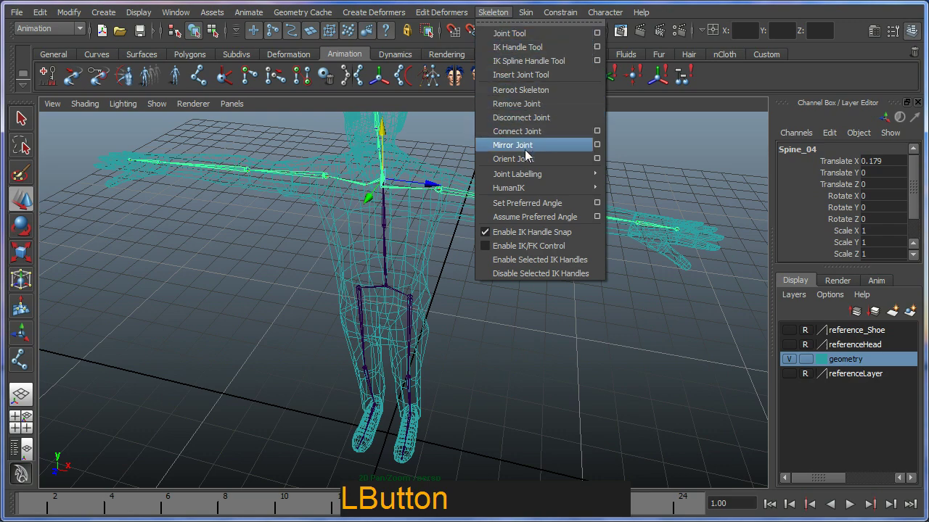
click(533, 99)
click(475, 251)
right_click(478, 220)
click(443, 225)
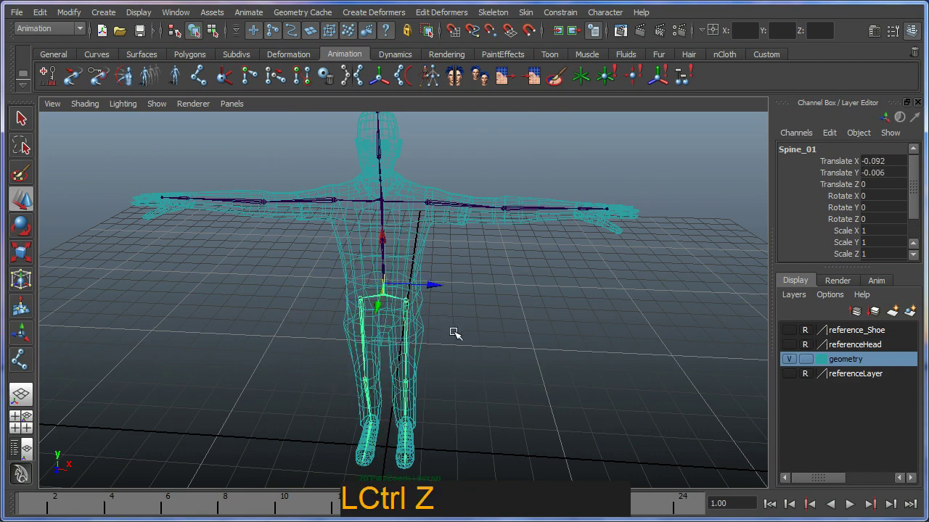
click(447, 333)
click(390, 214)
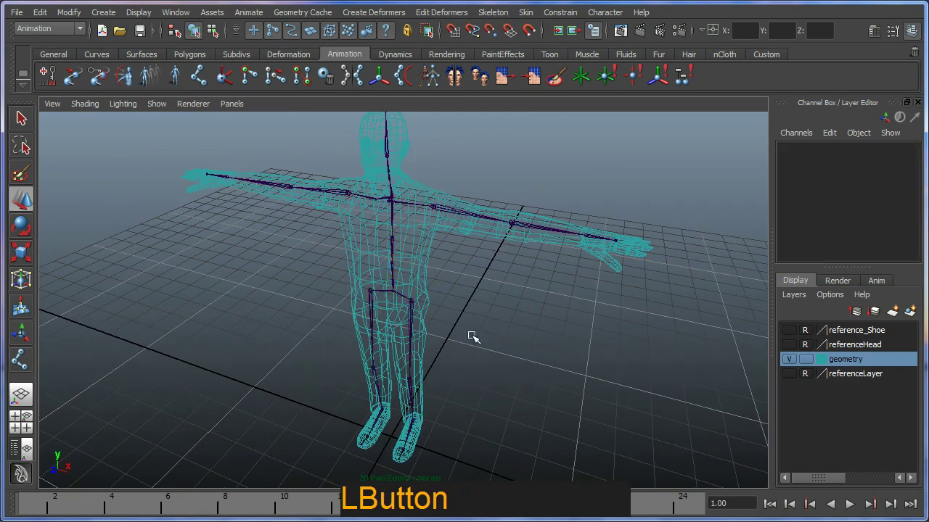
right_click(446, 342)
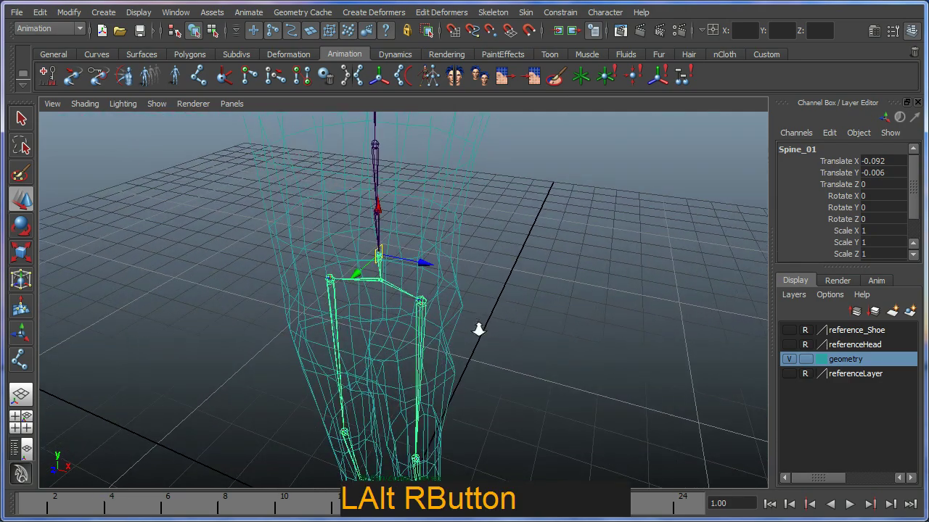
click(371, 239)
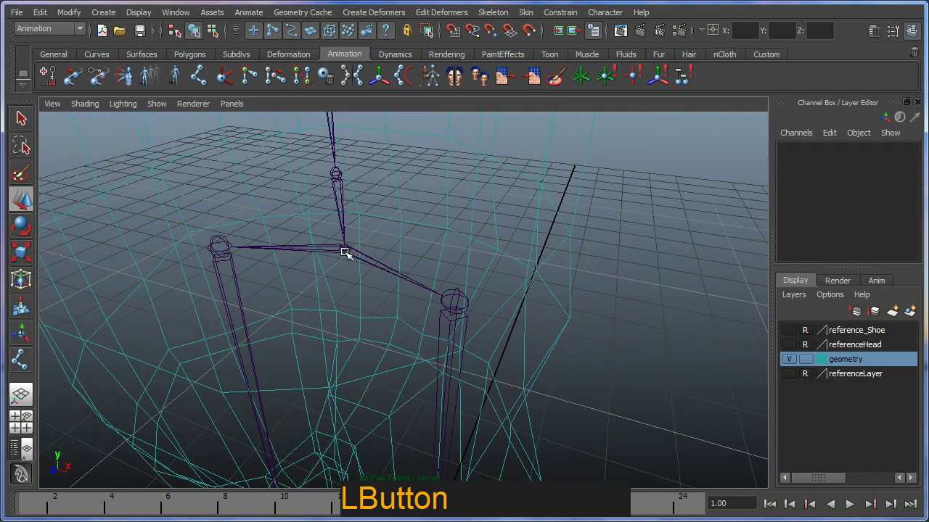
right_click(420, 323)
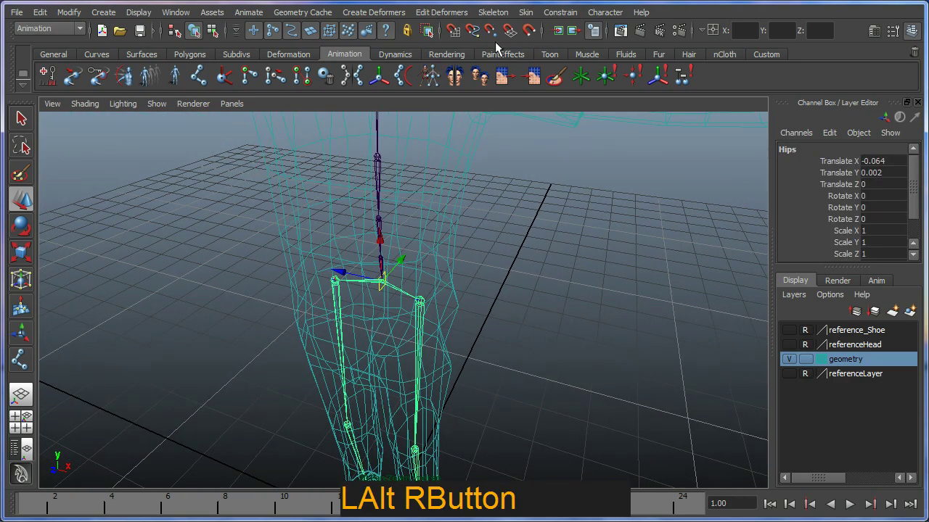
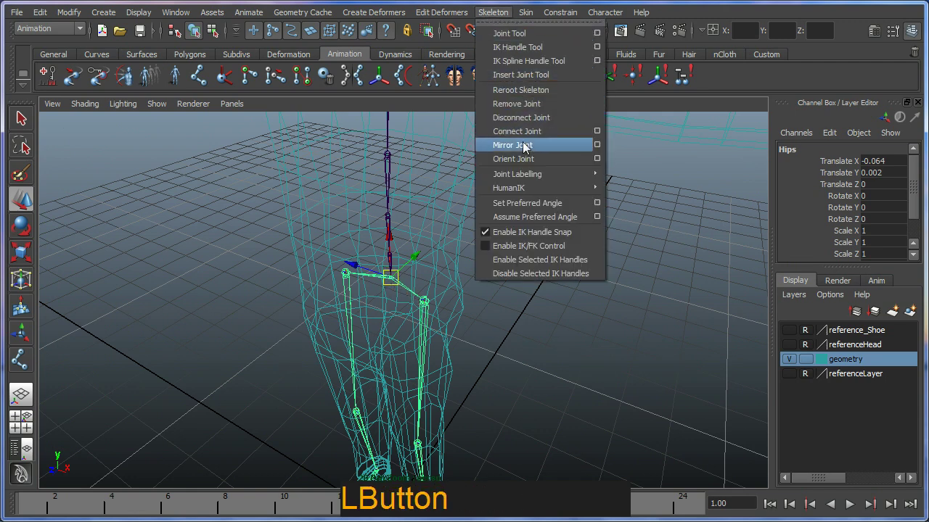
click(418, 326)
right_click(459, 309)
middle_click(344, 258)
right_click(346, 289)
click(372, 285)
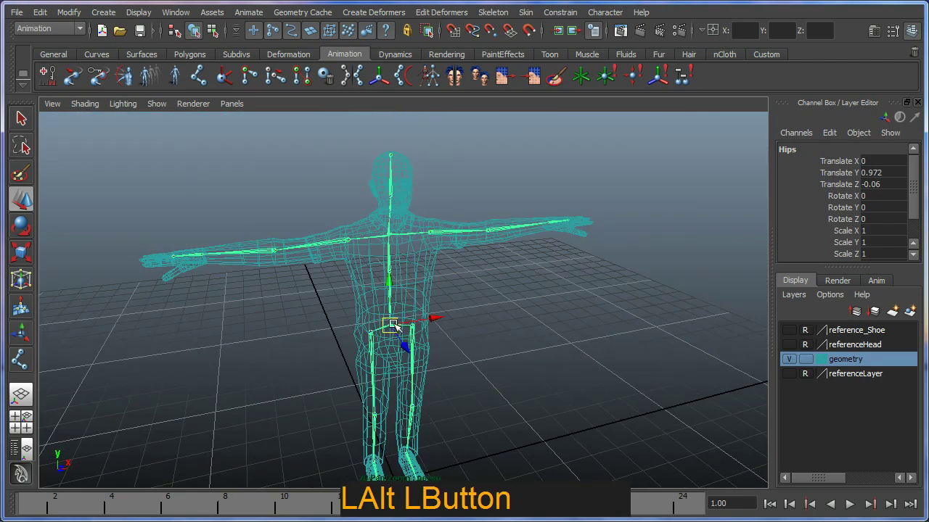
key(z)
click(431, 359)
middle_click(402, 381)
right_click(392, 385)
Smooth Bind the character mesh to the Hips skeleton.
click(382, 358)
click(386, 321)
right_click(382, 309)
click(424, 280)
click(439, 279)
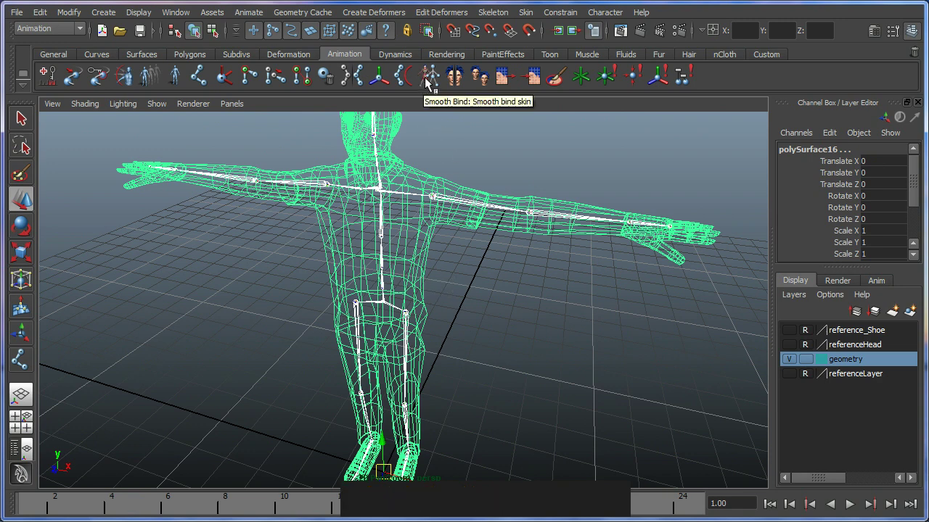
click(429, 84)
click(421, 314)
Rotate L_UPR_Arm slightly (Rotate X -27.115) to test the deformation.
key(e)
click(473, 122)
key(z)
right_click(459, 277)
click(445, 277)
middle_click(420, 264)
Show the character smooth shaded with joints visible through the mesh.
right_click(430, 316)
click(462, 331)
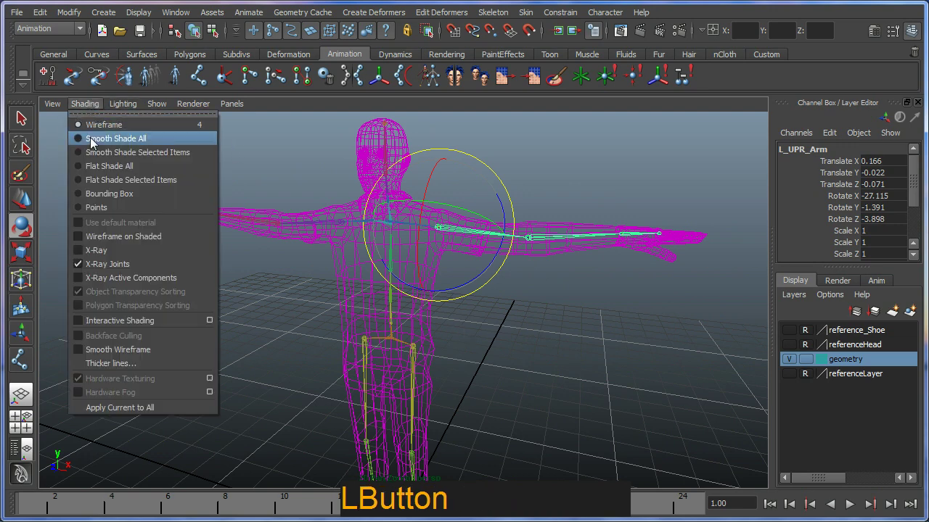
click(388, 317)
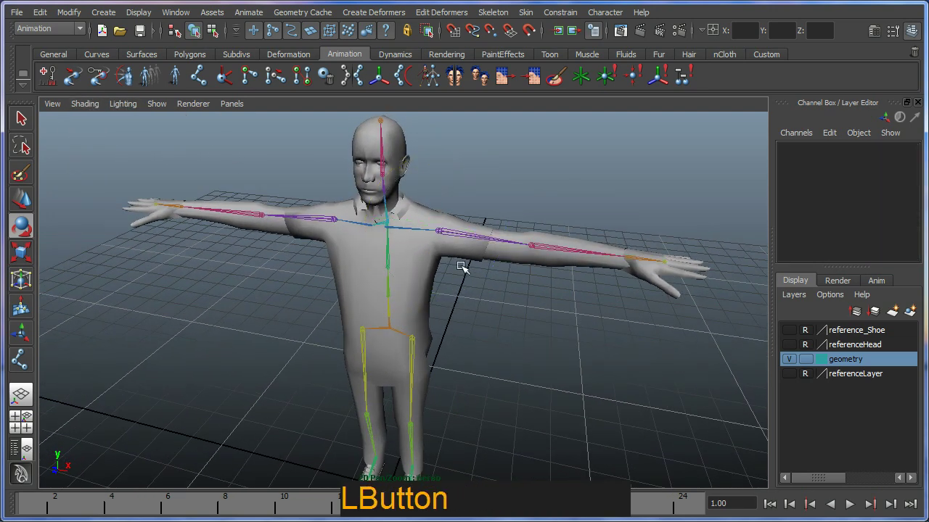
click(453, 317)
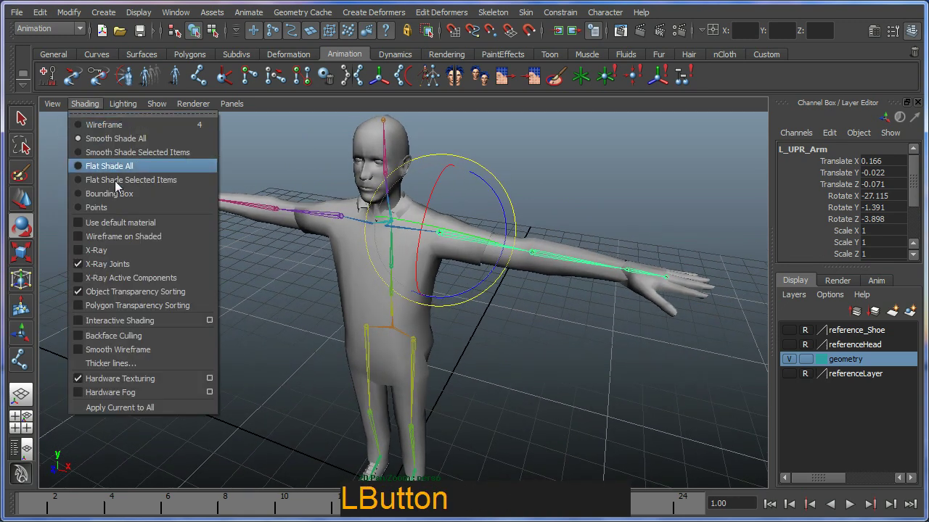
click(178, 270)
click(403, 264)
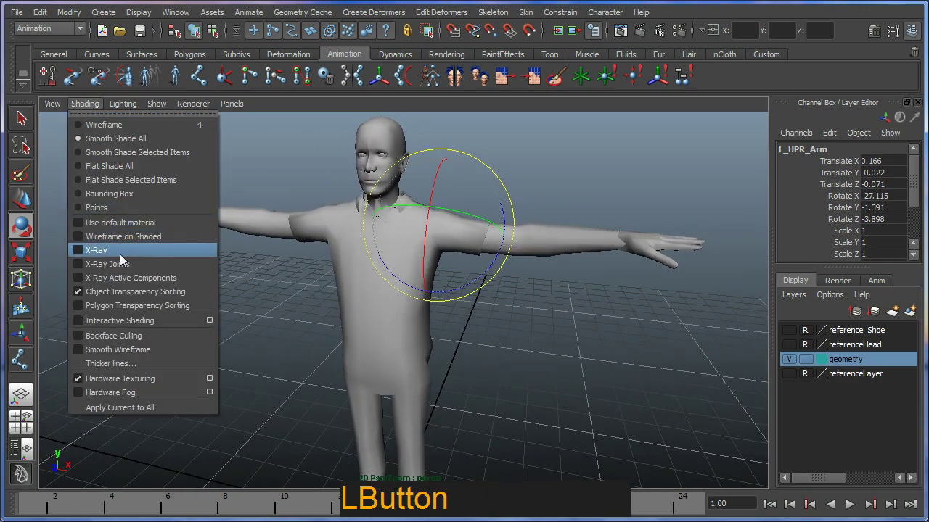
click(481, 335)
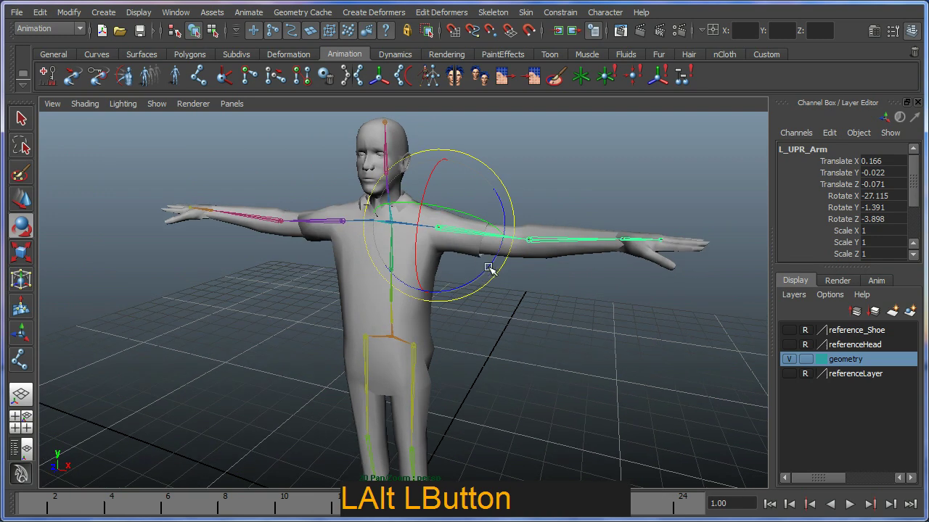
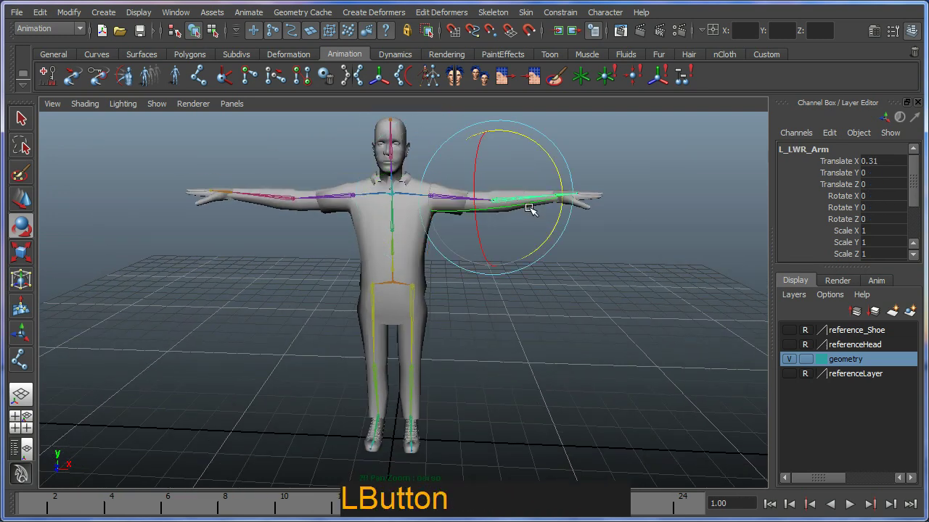
Test-rotate L_LWR_Arm and R_UPR_Arm, R_UPR_Arm matching the left at Rotate X -27.115.
click(336, 259)
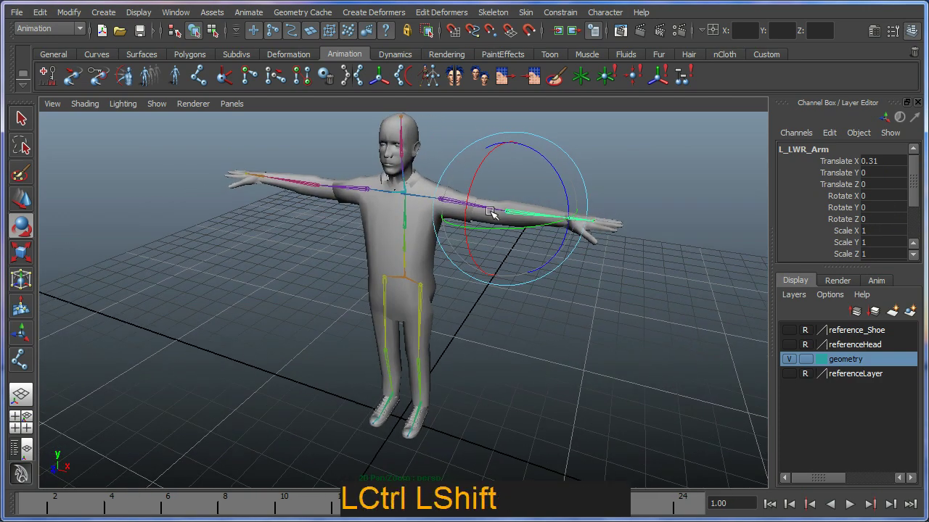
right_click(497, 220)
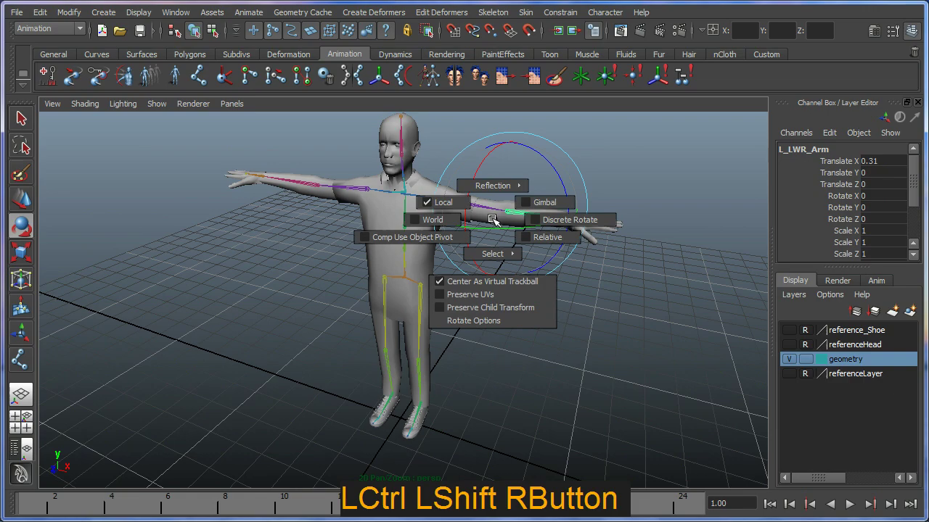
click(522, 235)
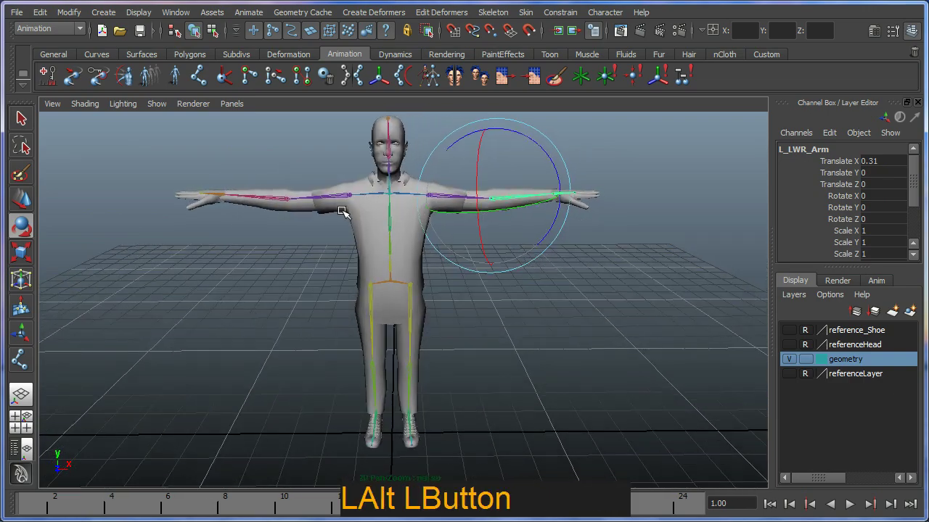
click(363, 210)
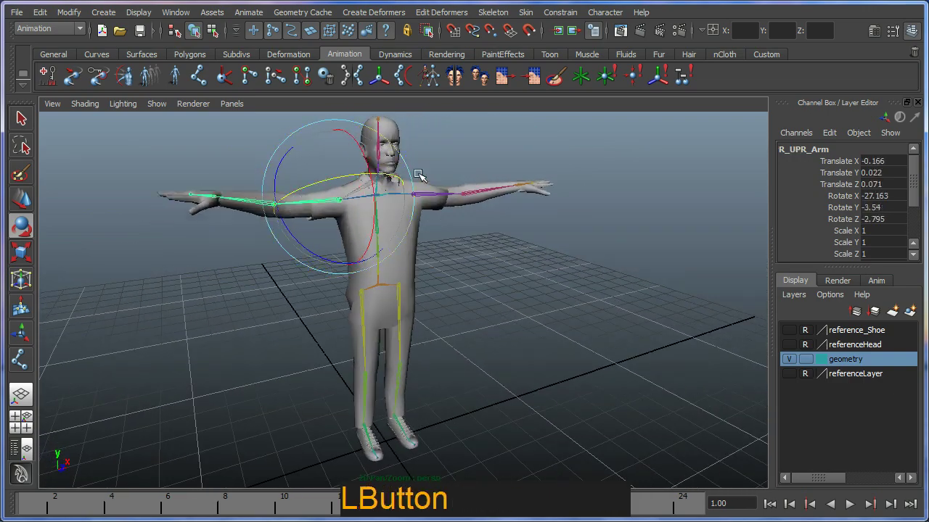
key(ctrl+z)
click(411, 230)
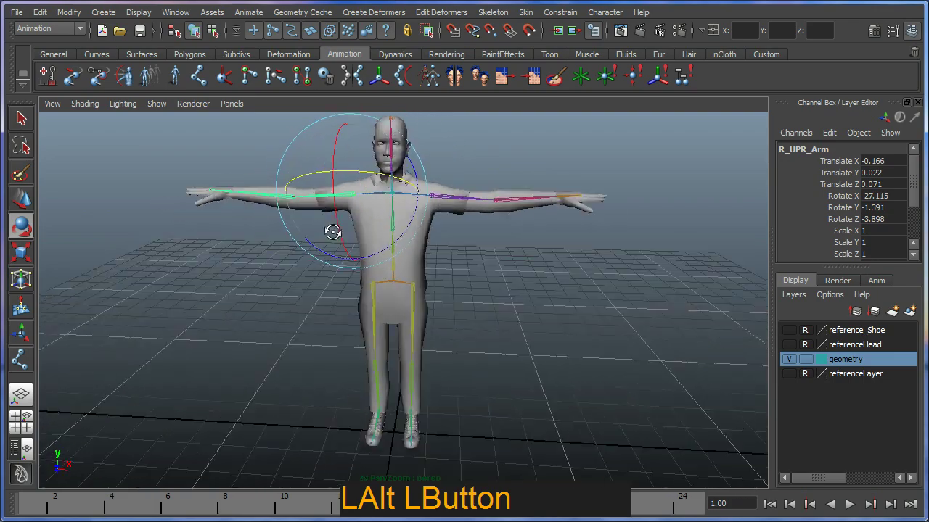
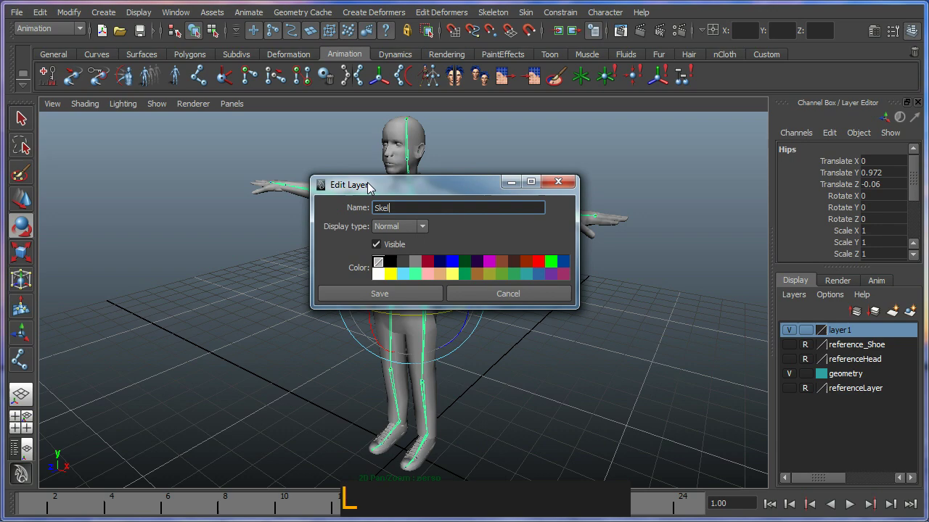
Name the new display layer Skeleton and save it.
text(n o)
key(Return)
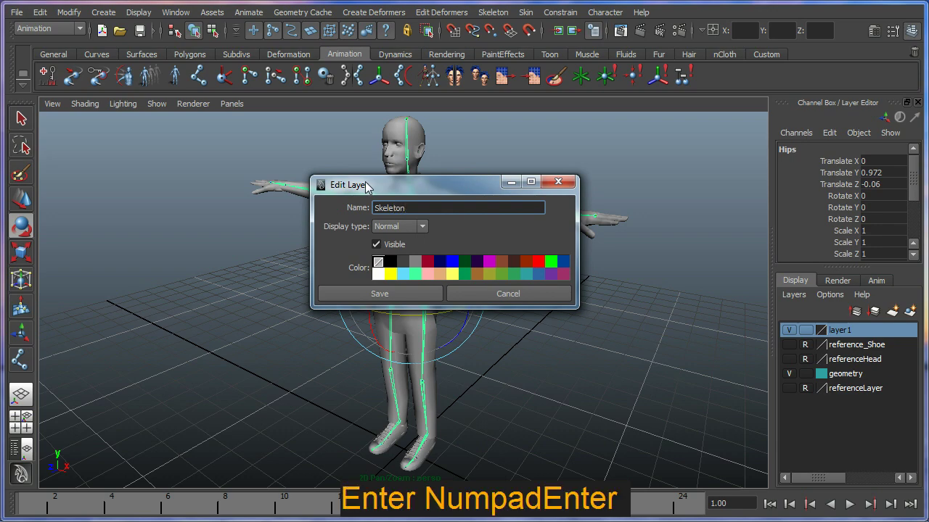
click(384, 296)
Orbit around the skinned character to view it from the side and front.
click(490, 323)
middle_click(472, 314)
right_click(448, 283)
click(460, 298)
click(517, 315)
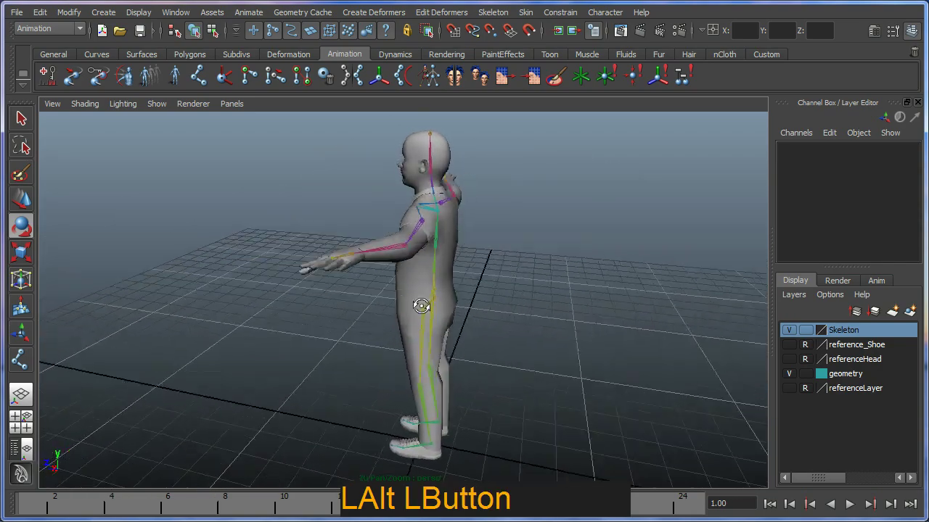
middle_click(444, 297)
right_click(447, 307)
click(468, 344)
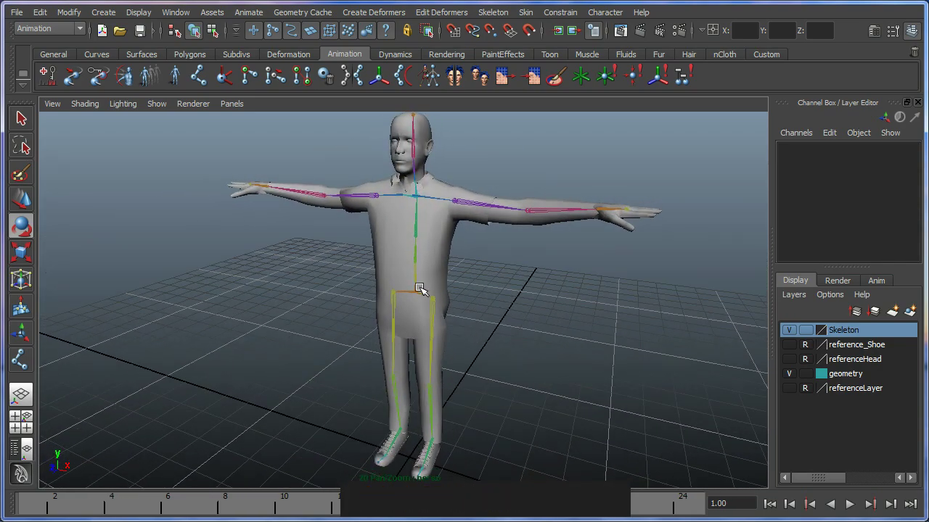
click(425, 353)
middle_click(410, 350)
right_click(389, 309)
click(389, 300)
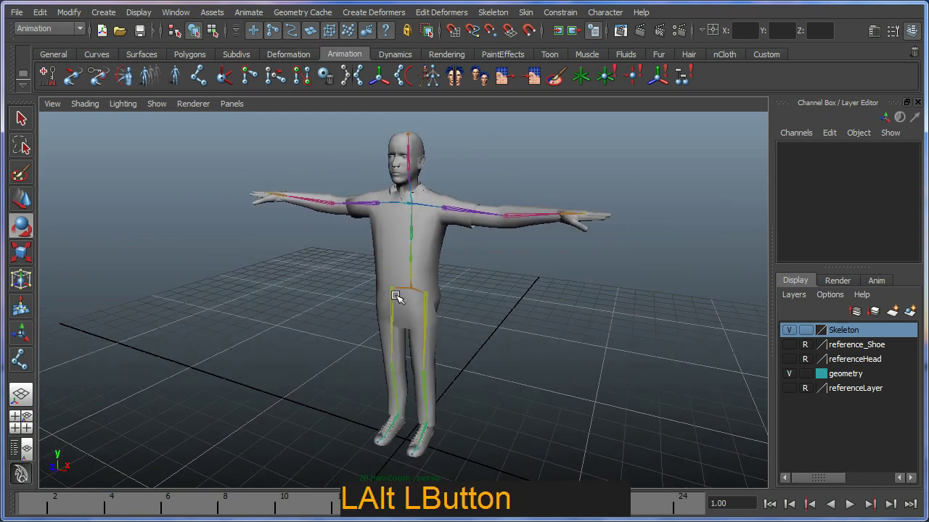
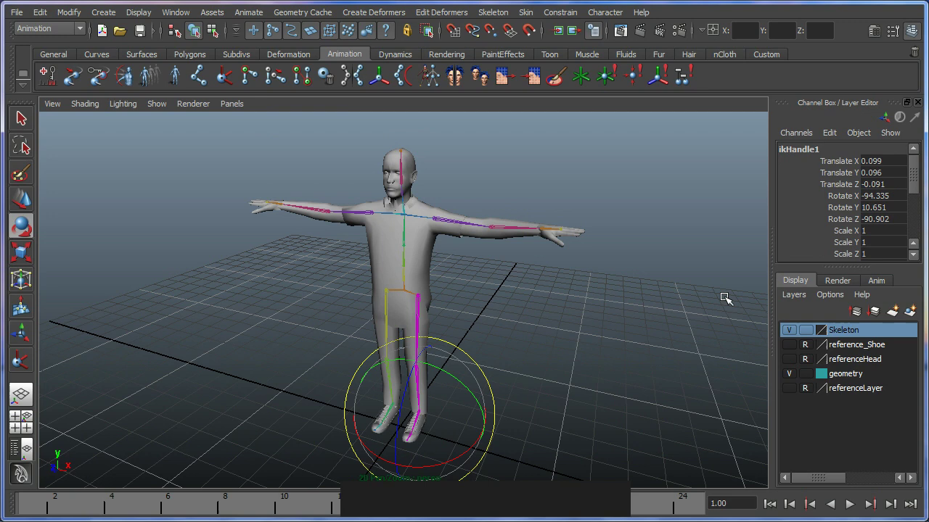
Finish the left leg IK handle at the ankle, test the knee bend with Move, and undo.
click(555, 407)
right_click(566, 423)
middle_click(498, 409)
right_click(509, 354)
key(w)
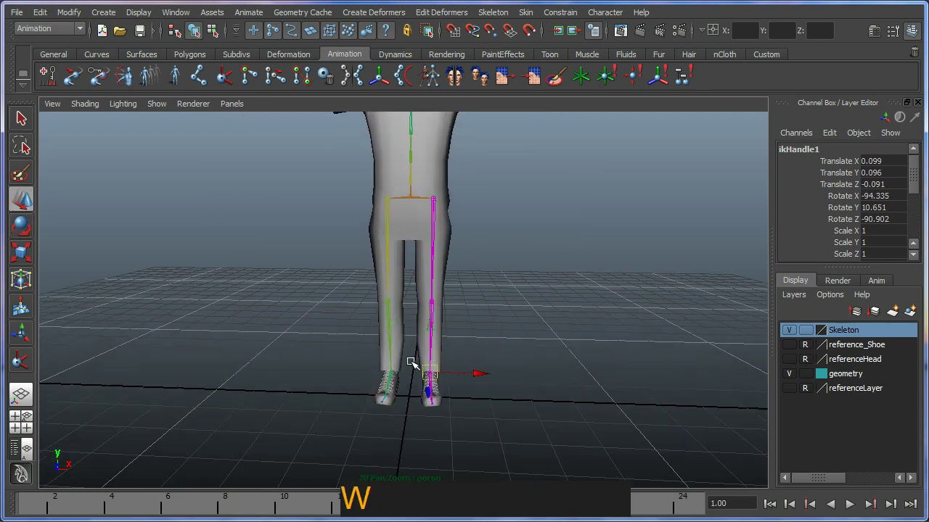
click(436, 369)
key(z)
click(522, 350)
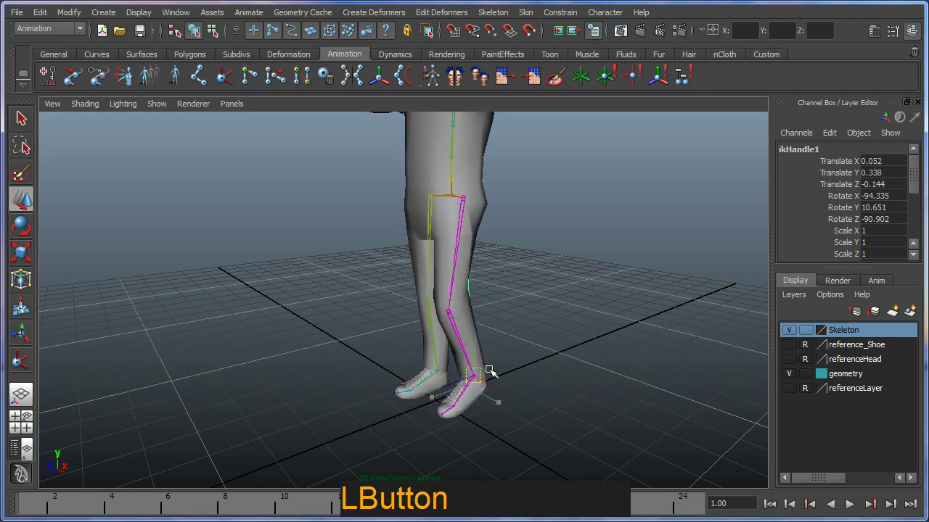
key(ctrl+z)
click(409, 369)
right_click(445, 334)
middle_click(429, 314)
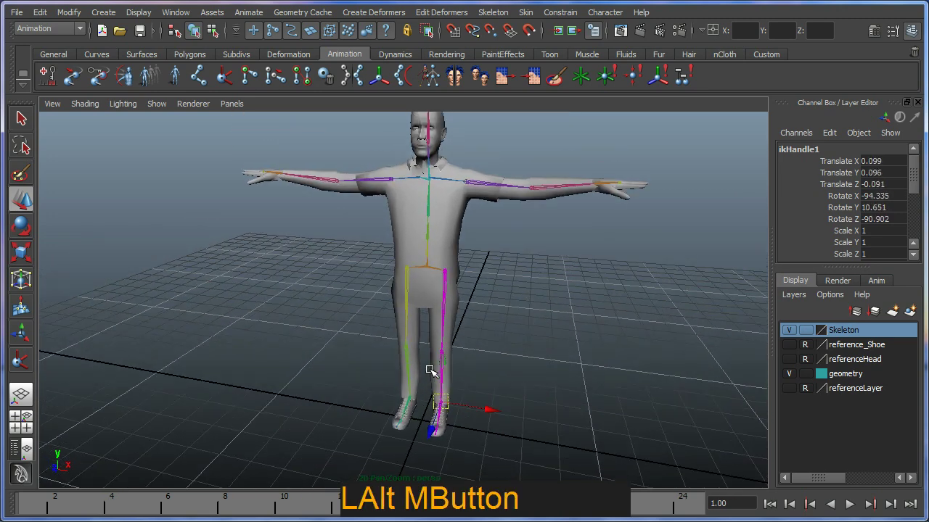
Build the right leg IK handle from the right hip joint down to the ankle.
click(234, 85)
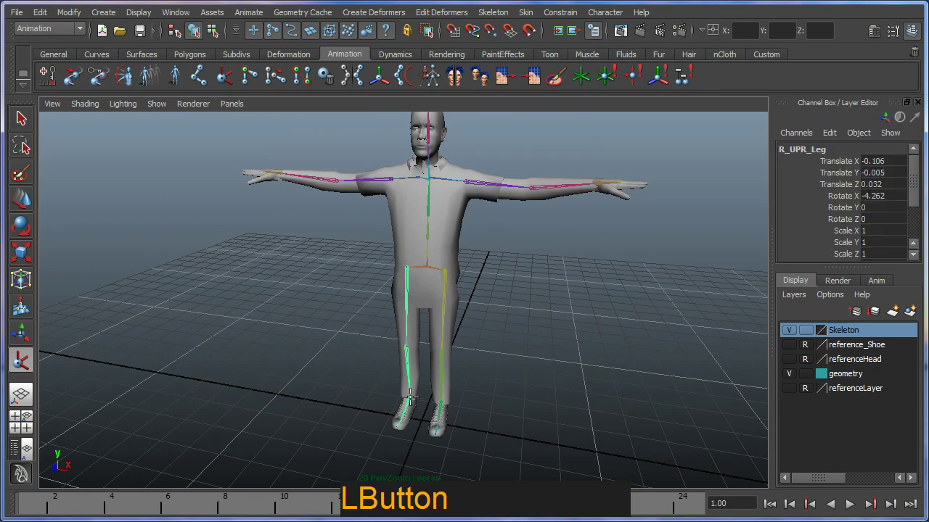
click(500, 370)
middle_click(450, 367)
right_click(443, 409)
middle_click(446, 337)
right_click(407, 346)
click(410, 334)
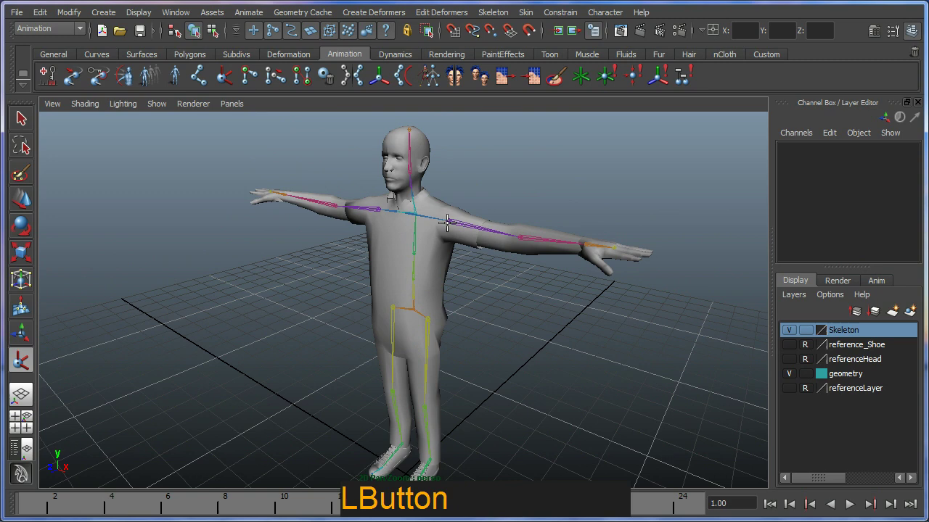
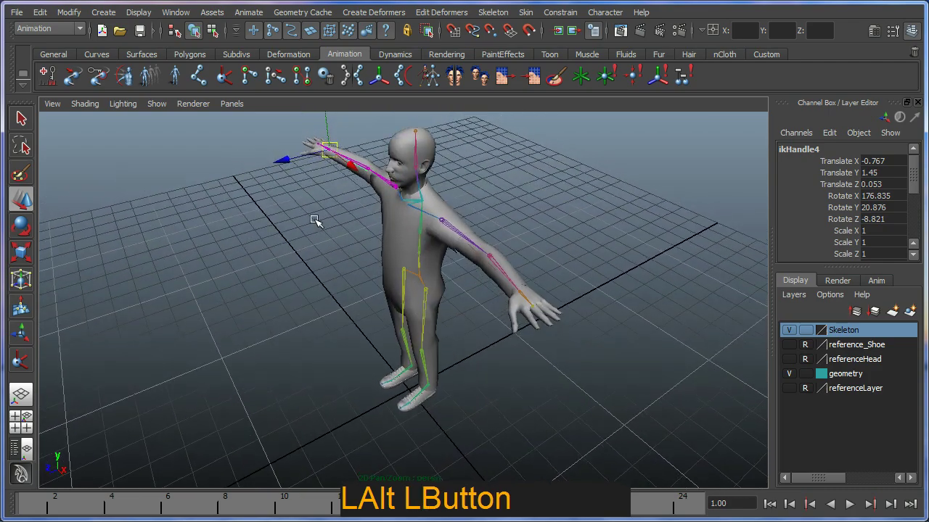
click(383, 208)
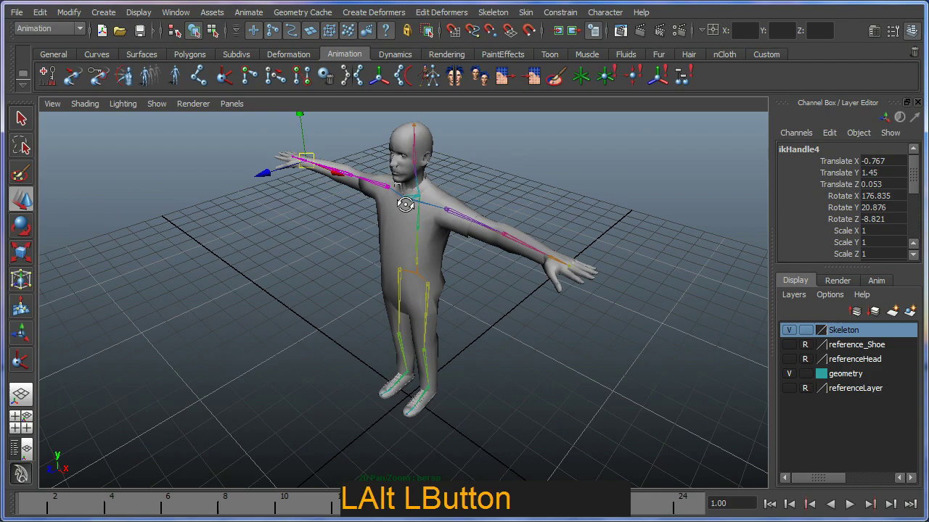
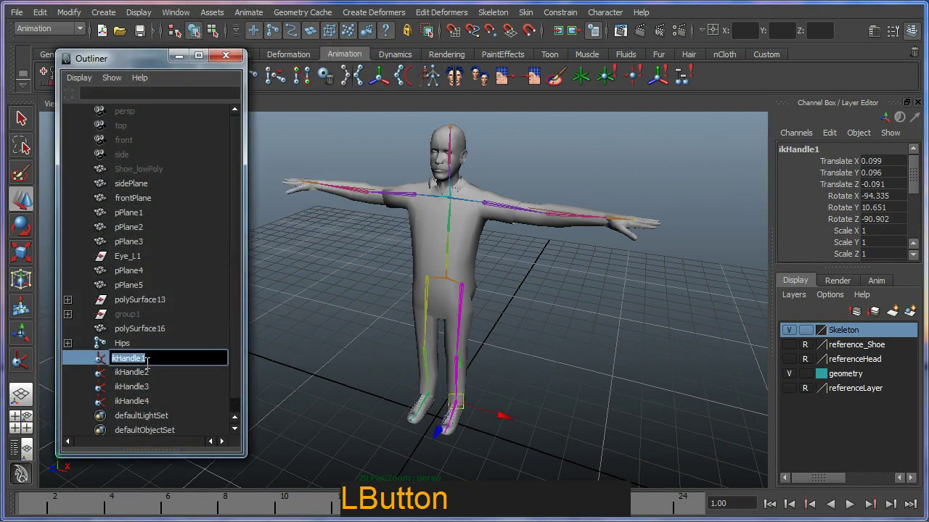
Rename the leg handles in the Outliner to L_Leg_IK and R_Leg_IK.
key(shift+l)
key(shift+-)
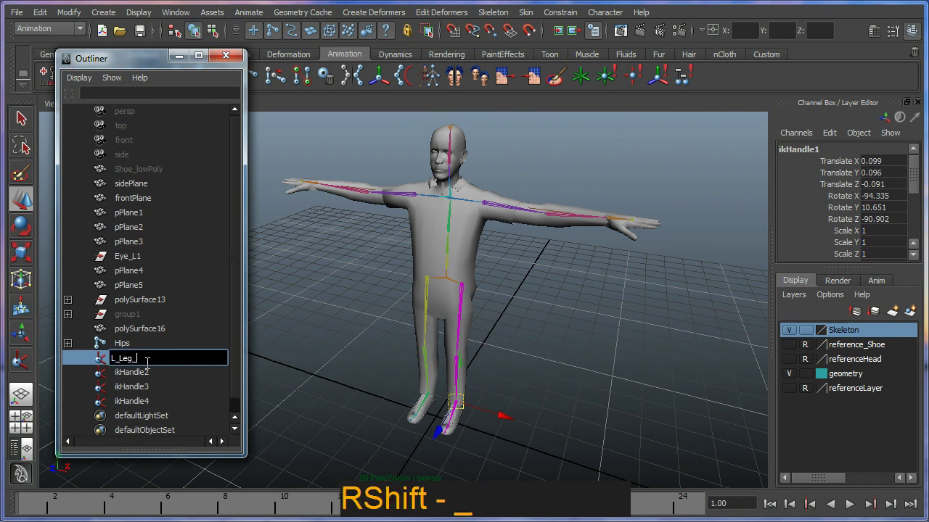
key(Return)
click(148, 366)
key(ctrl+c)
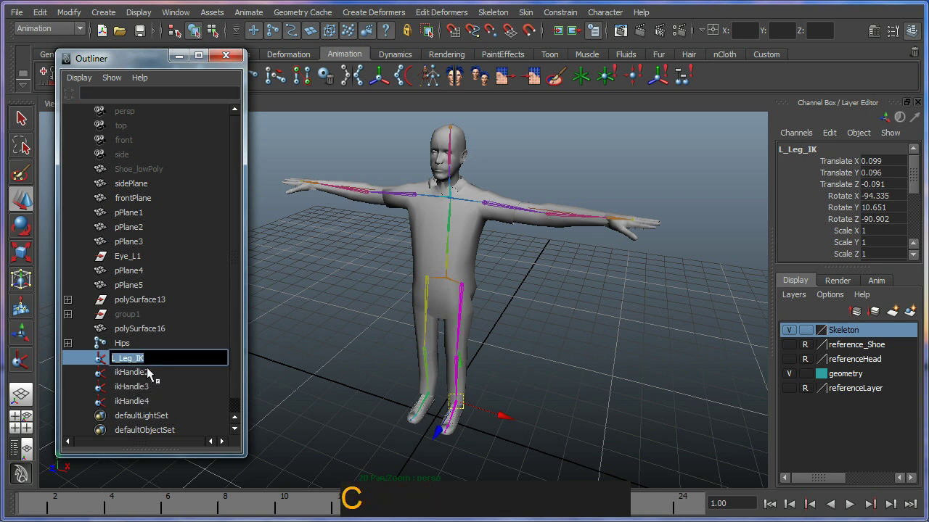
click(147, 374)
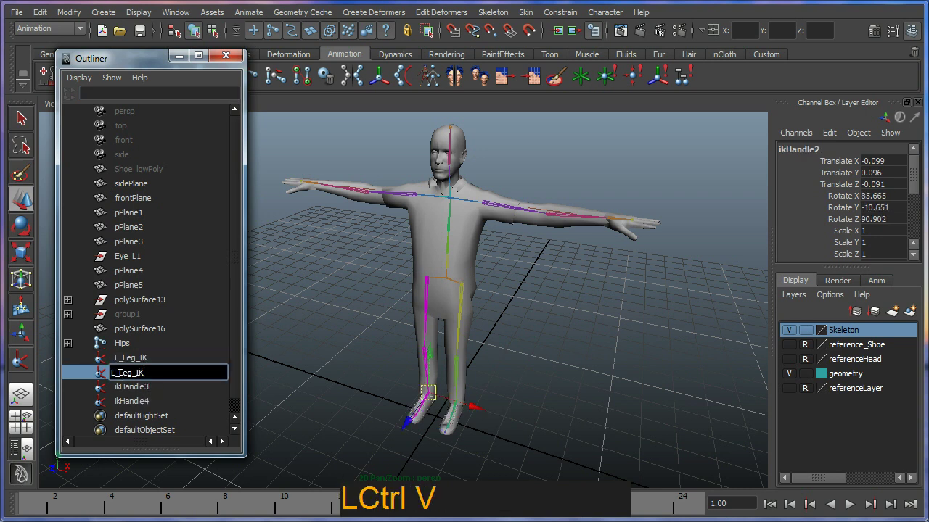
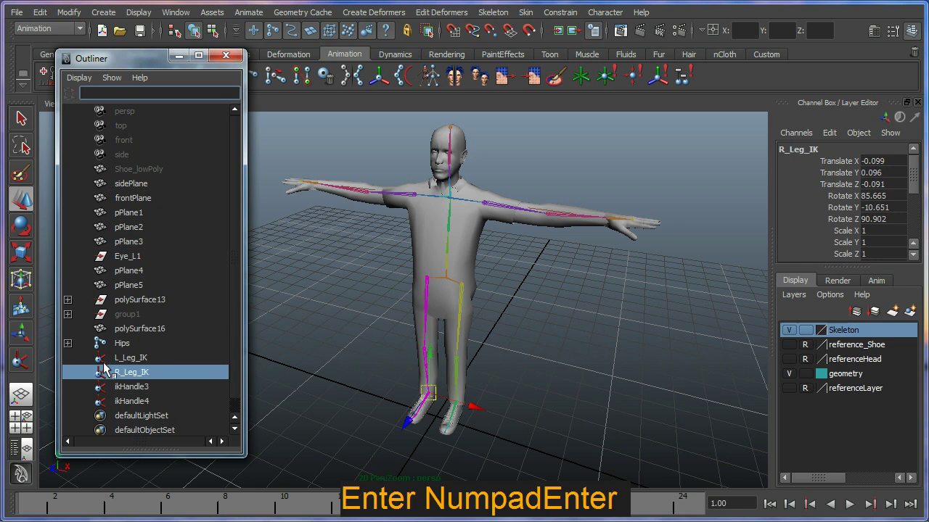
Rename the arm handles to L_Arm_IK and R_Arm_IK and orbit around the rigged character.
click(141, 394)
key(shift+l)
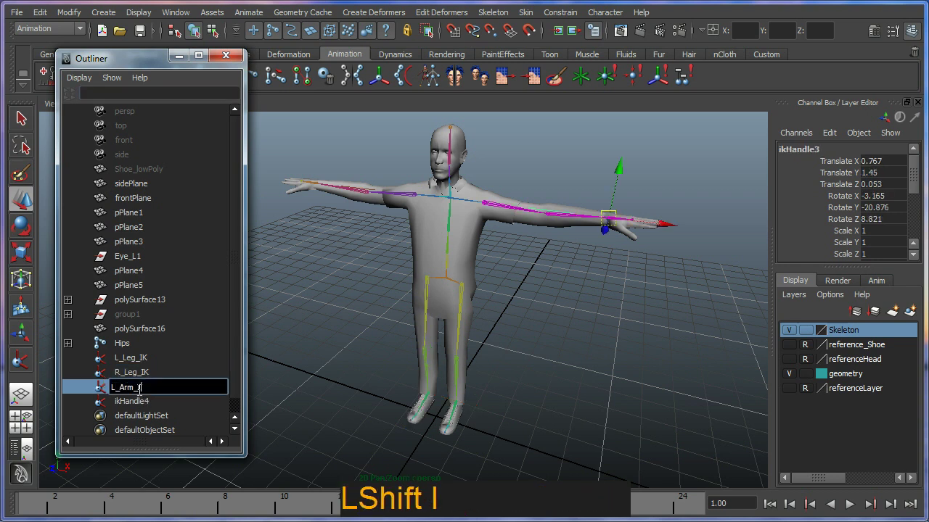
key(Return)
click(135, 404)
text(_)
text(_)
key(Return)
click(470, 337)
middle_click(468, 341)
right_click(459, 346)
click(458, 335)
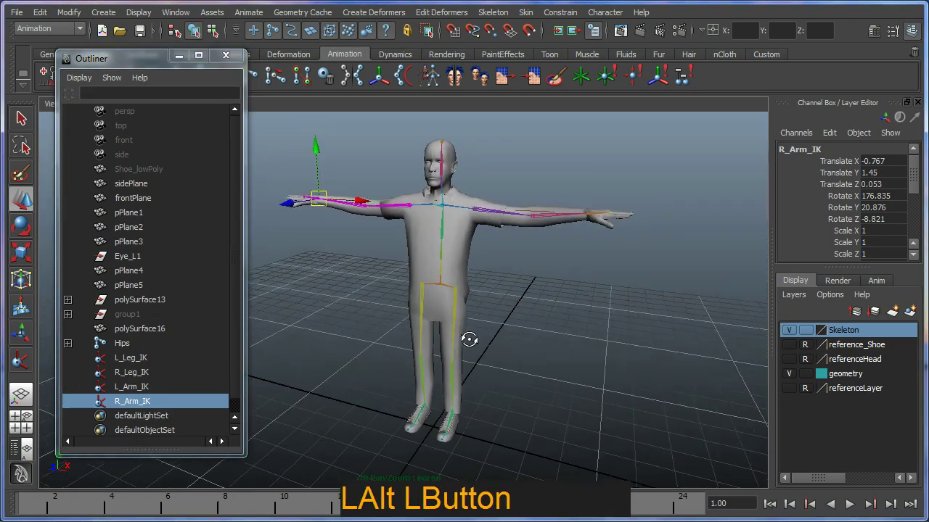
click(146, 363)
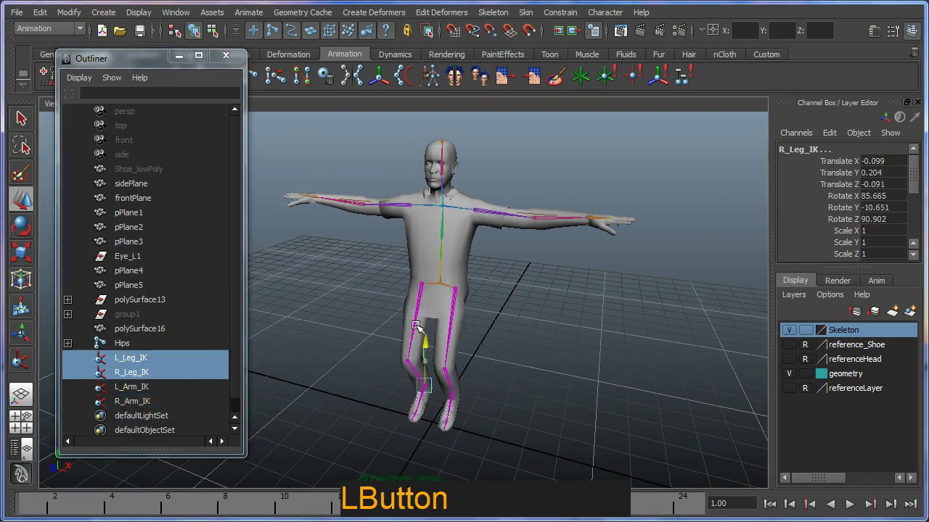
click(135, 386)
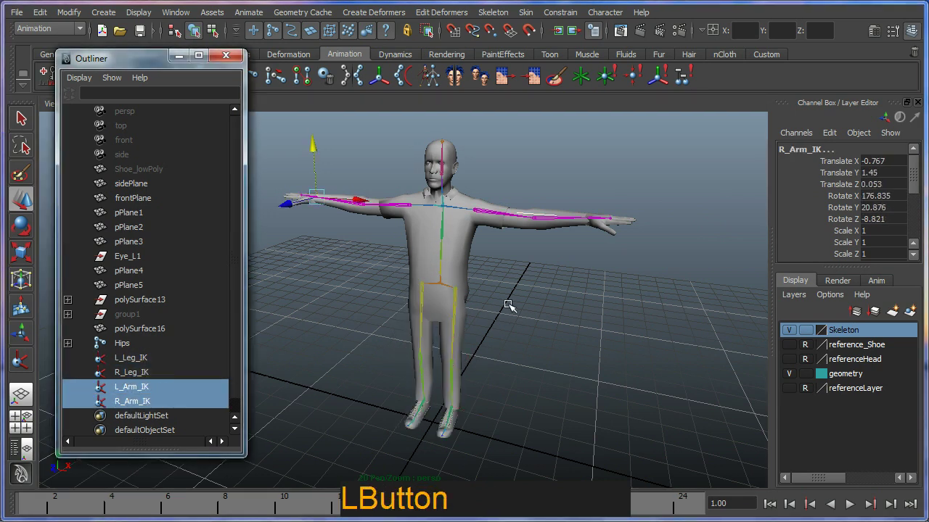
click(492, 317)
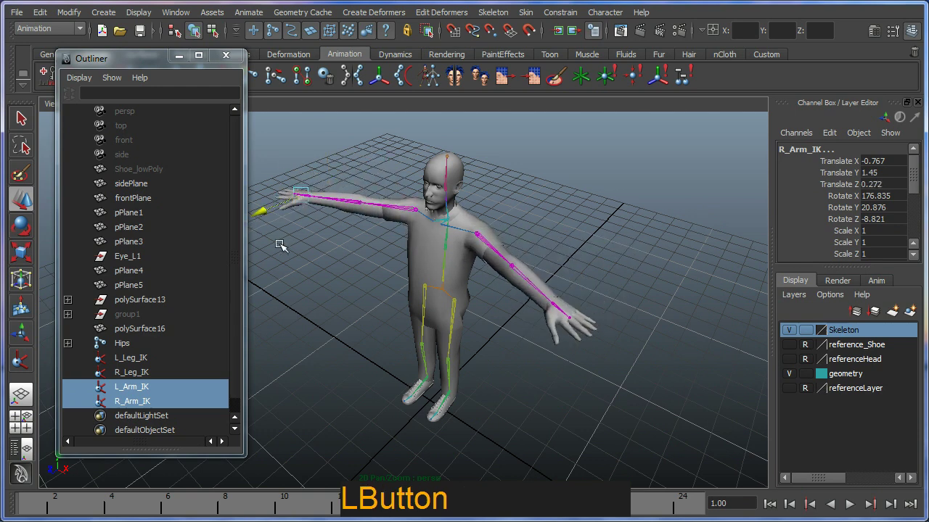
key(z)
click(346, 241)
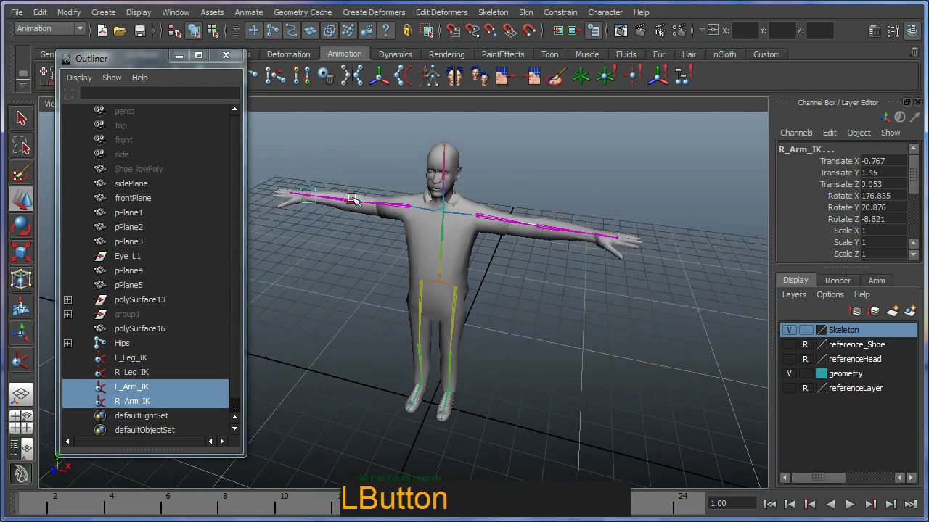
click(363, 236)
middle_click(365, 245)
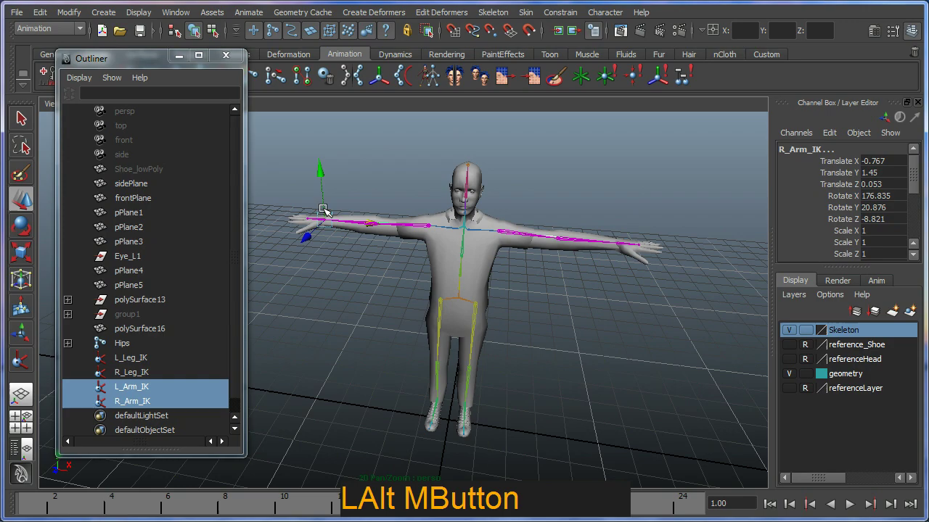